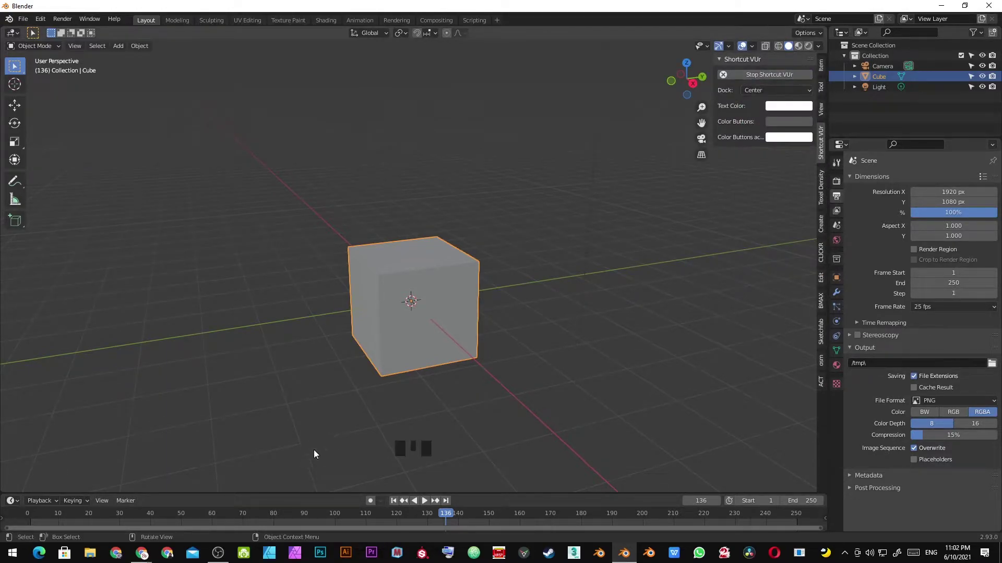
Orbit and zoom around the cube and show the sidebar while reviewing the frame range.
drag(502, 360, 455, 302)
key(n)
drag(335, 428, 416, 410)
scroll(up, 3)
drag(446, 417, 493, 345)
Jump between the scene's start and end frames to check the new range.
key(shift+Left)
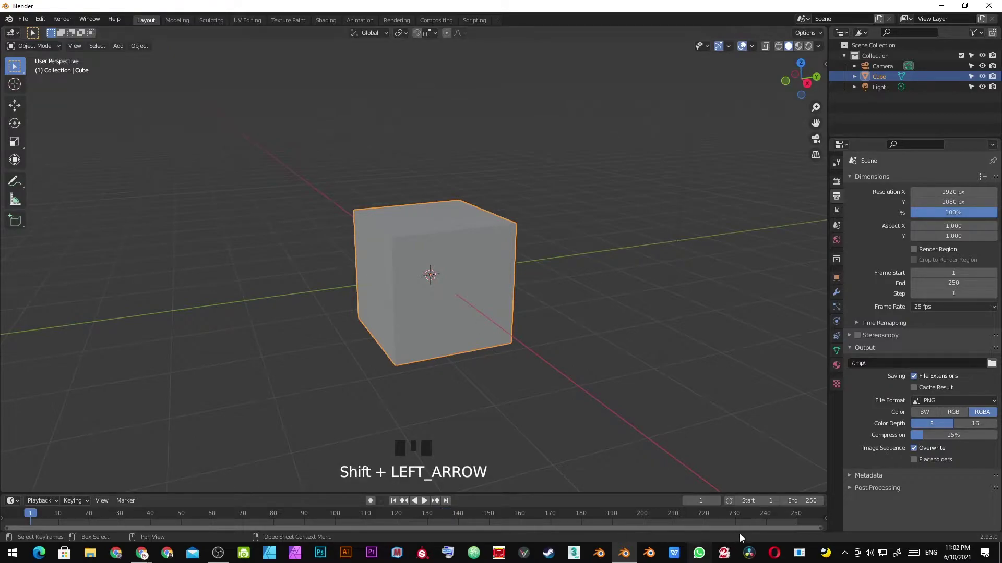
key(shift+Right)
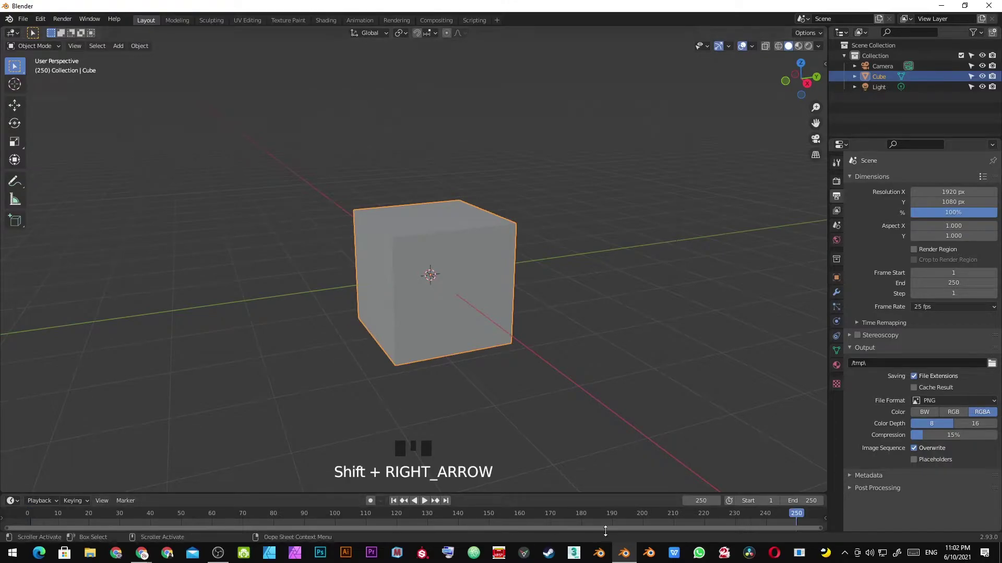
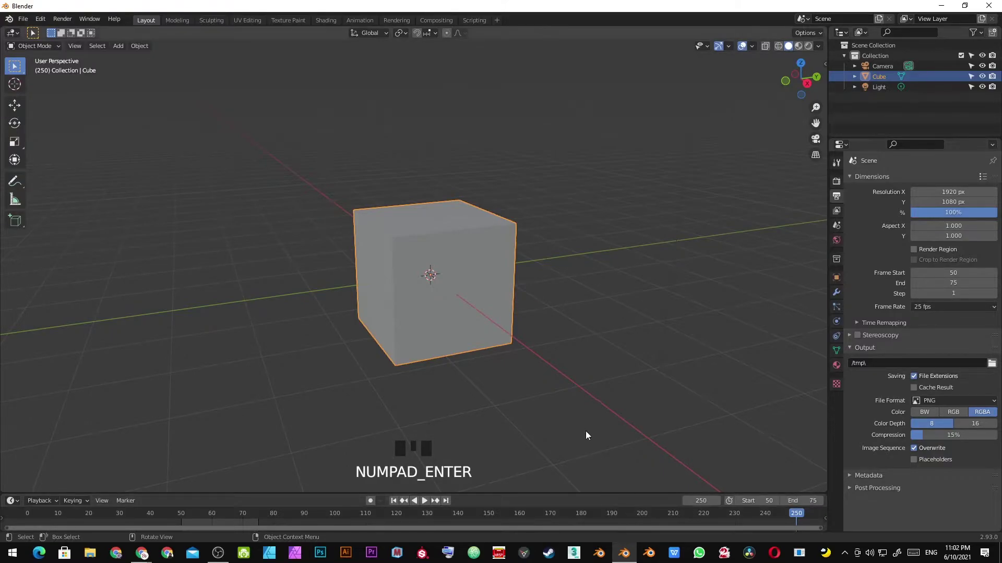
key(shift+Left)
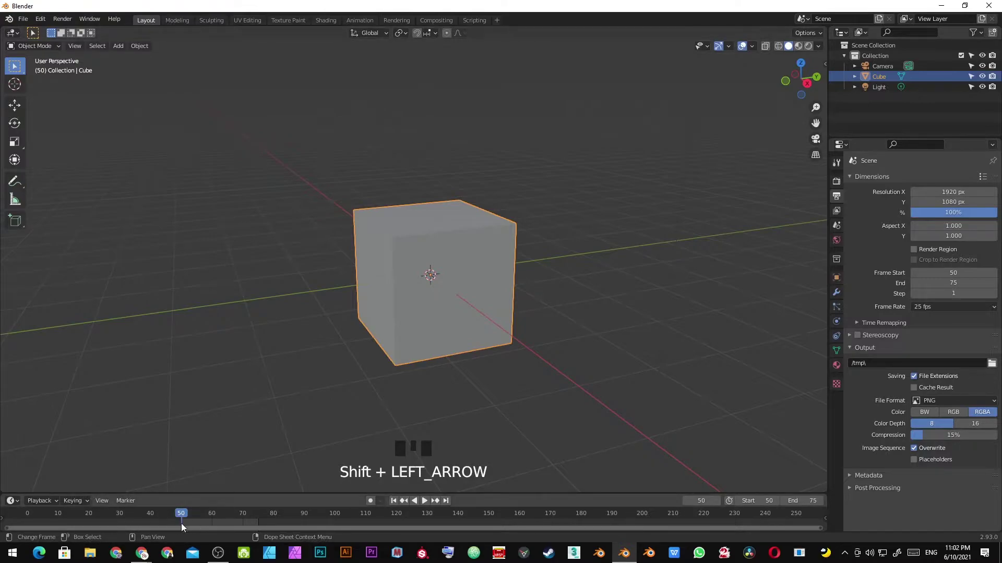
key(shift+Right)
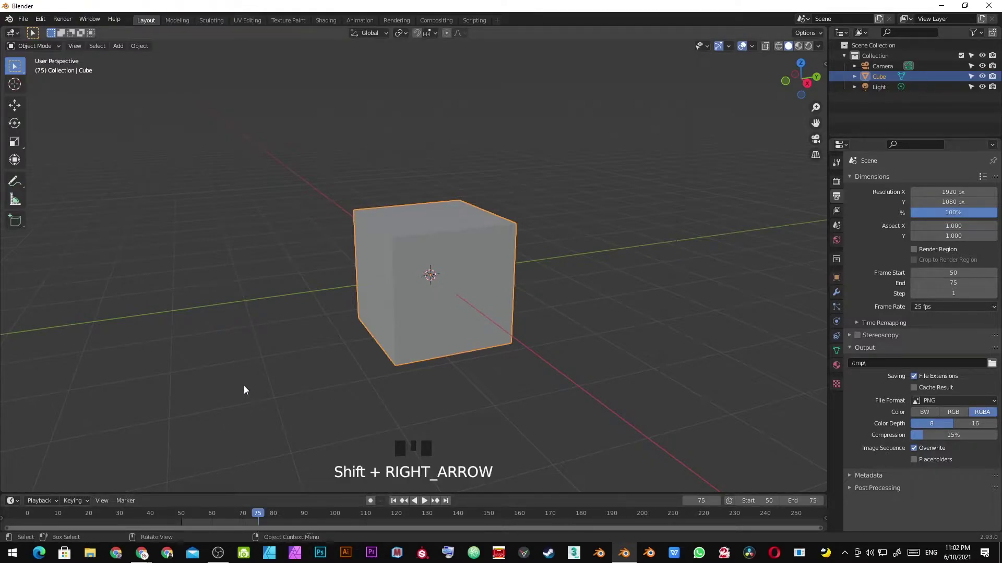
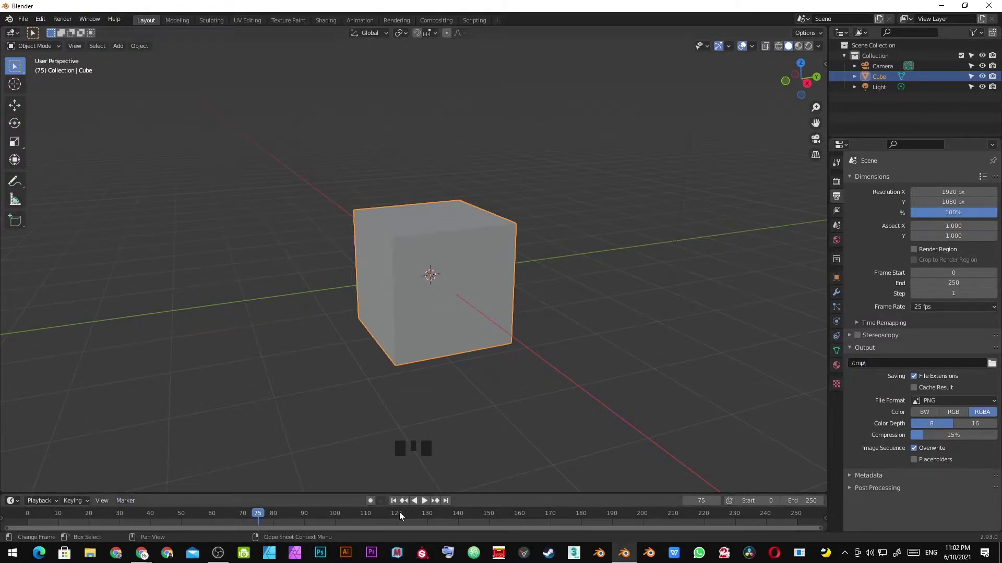
Go to the first frame and orbit the view to bring the cube and camera into sight.
key(shift+Left)
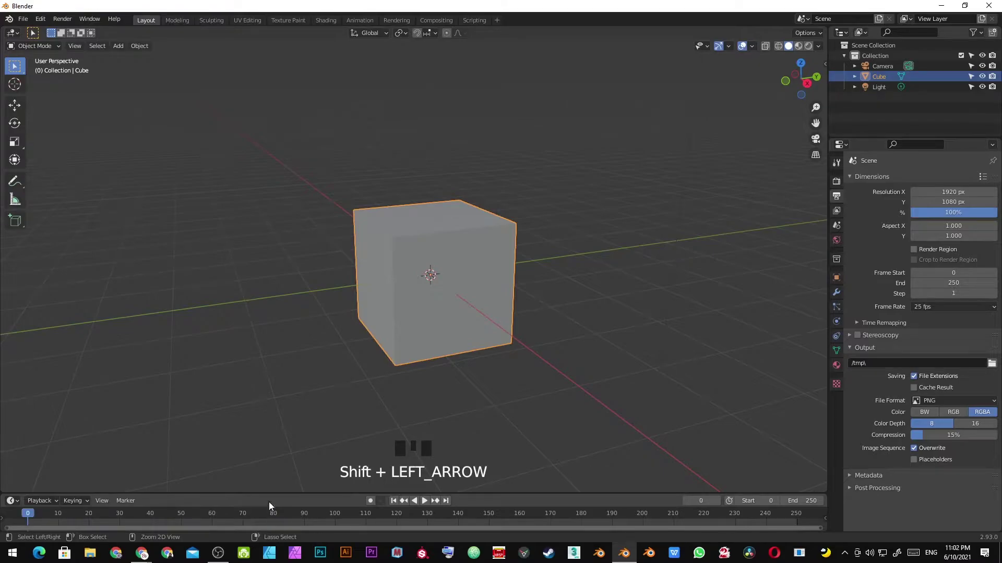
scroll(down, 3)
drag(395, 319, 398, 370)
scroll(up, 3)
drag(460, 354, 426, 269)
scroll(down, 3)
middle_click(428, 271)
scroll(up, 3)
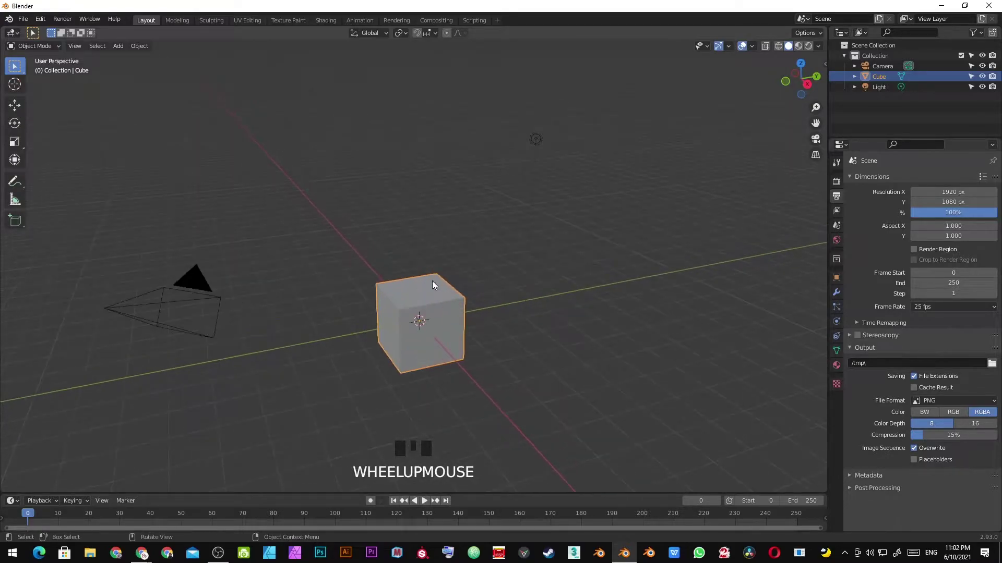
drag(520, 313, 516, 294)
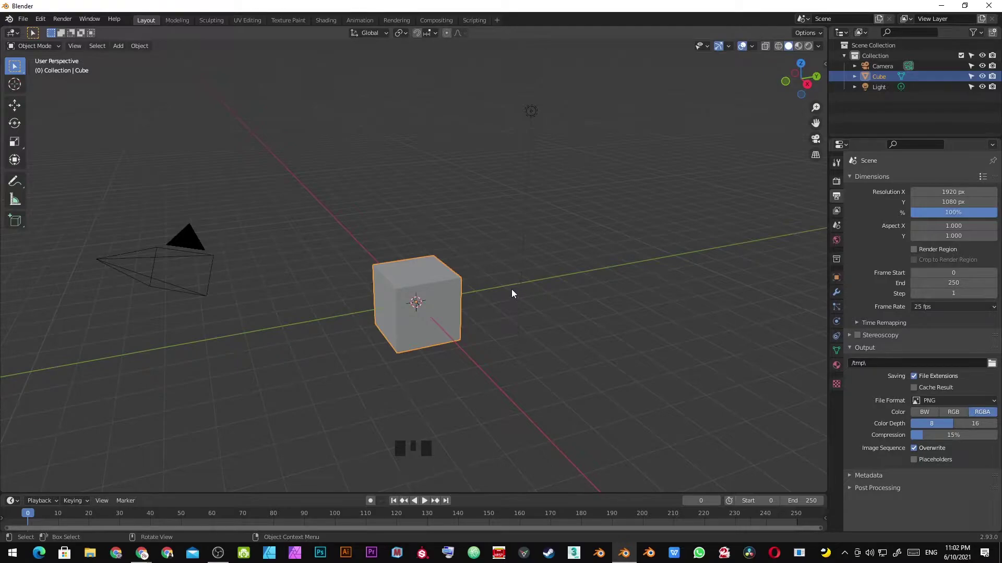
Bring up the Insert Keyframe choices, look the scene over, and dismiss them without keying.
key(i)
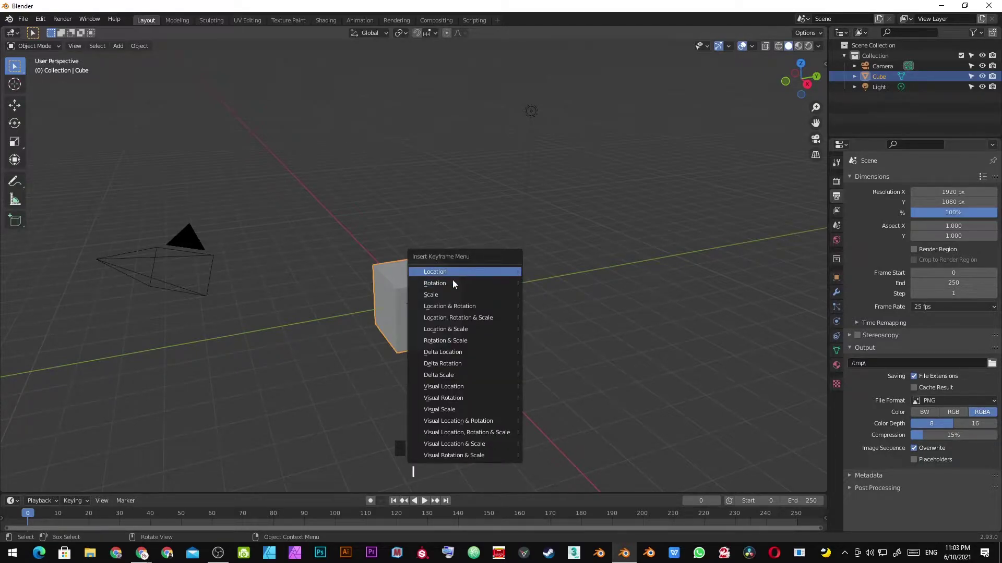
scroll(down, 3)
drag(487, 283, 479, 304)
scroll(up, 3)
scroll(down, 3)
drag(478, 309, 408, 318)
scroll(down, 3)
scroll(up, 3)
drag(442, 287, 411, 288)
scroll(down, 3)
key(g)
right_click(591, 331)
scroll(down, 3)
drag(518, 309, 471, 299)
scroll(up, 3)
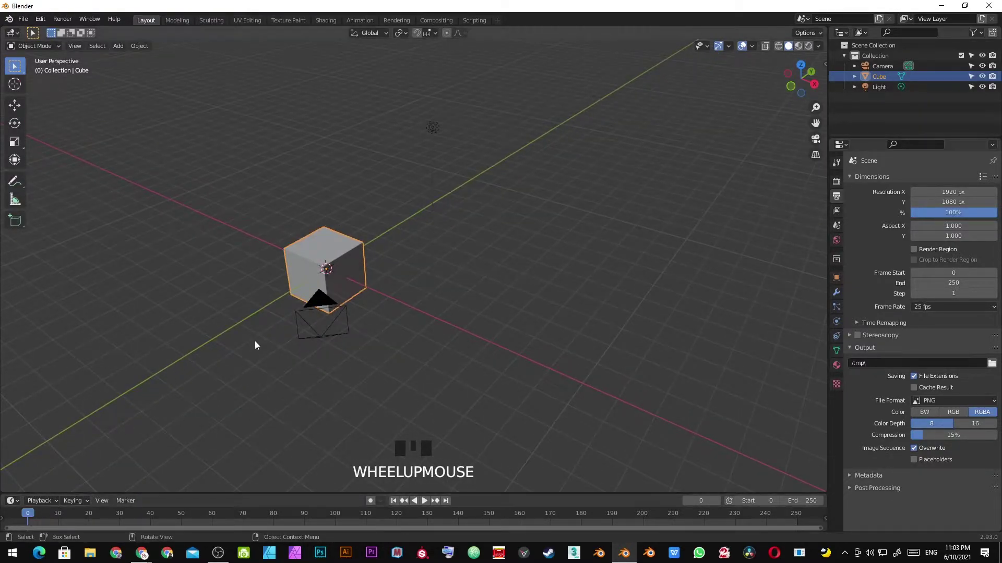
At frame 1, insert a Location keyframe for the cube's starting position.
key(shift+Left)
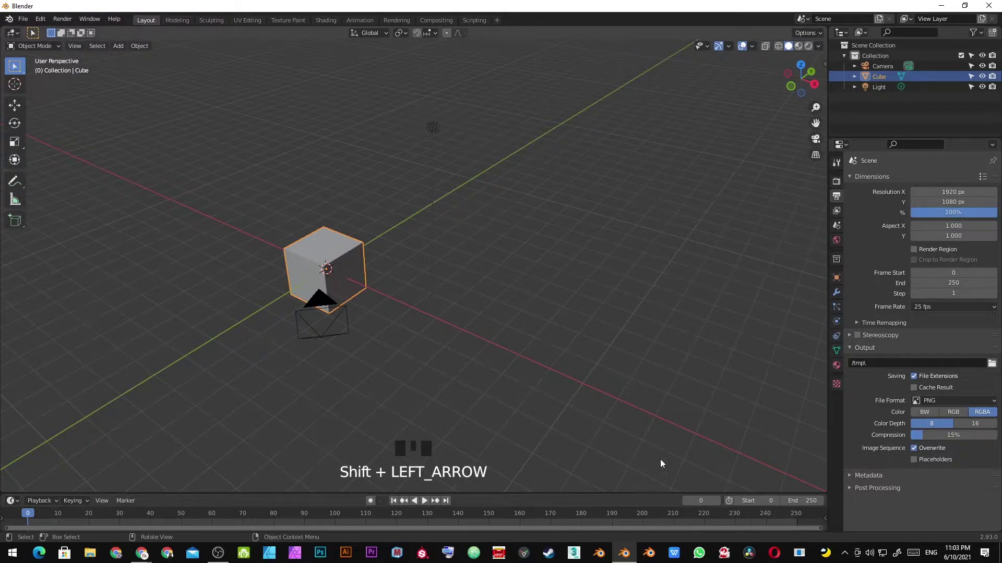
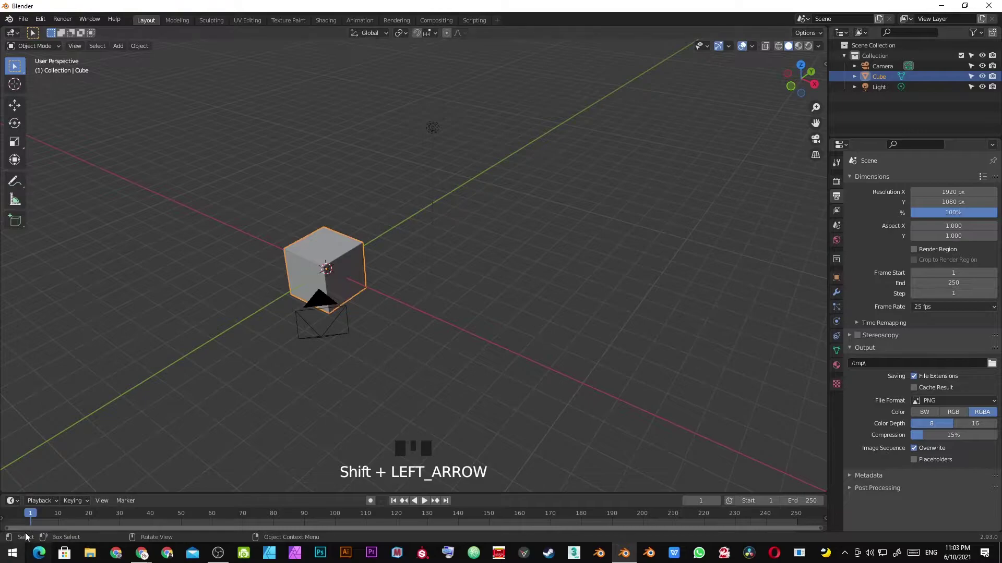
key(i)
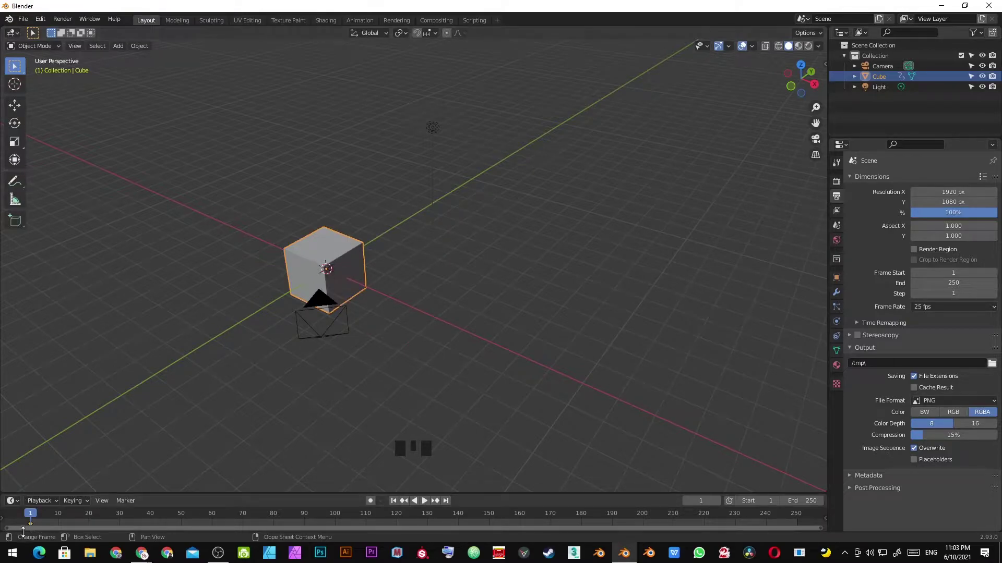
drag(35, 516, 471, 304)
scroll(down, 3)
key(g)
Move the current frame forward to frame 25 for the next key.
click(562, 350)
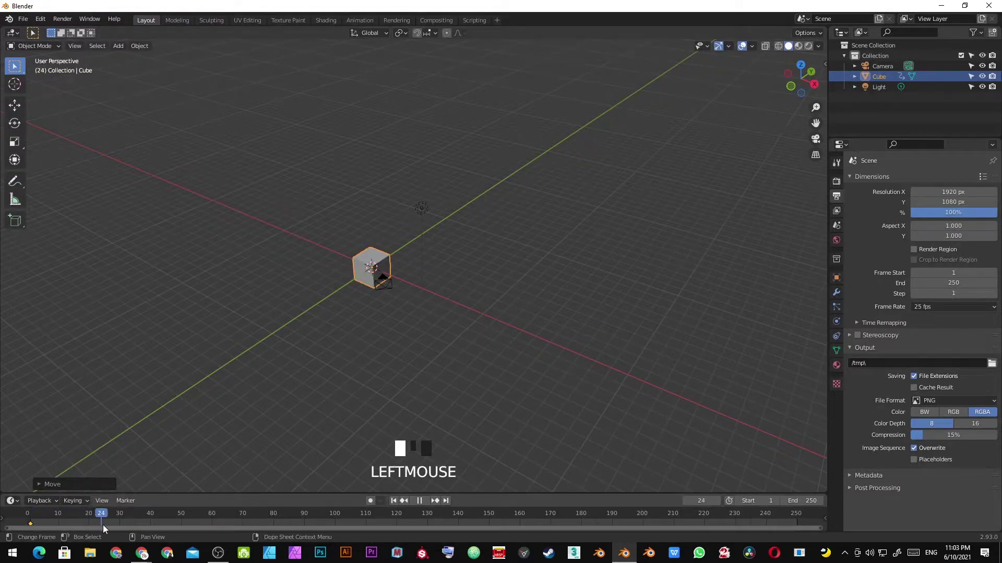
click(109, 528)
scroll(up, 3)
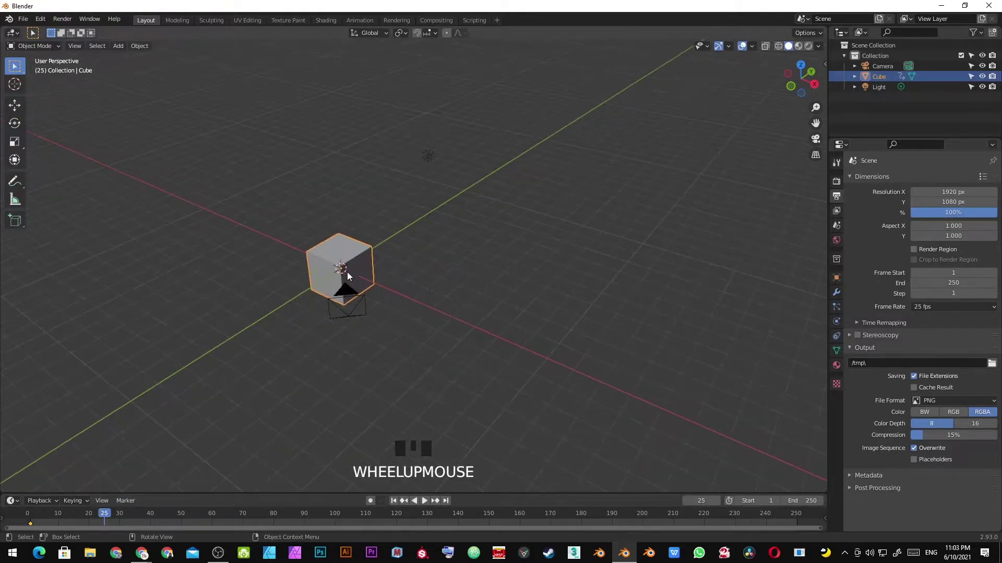
Slide the cube 10 m along X at frame 25 and insert its Location keyframe.
key(g)
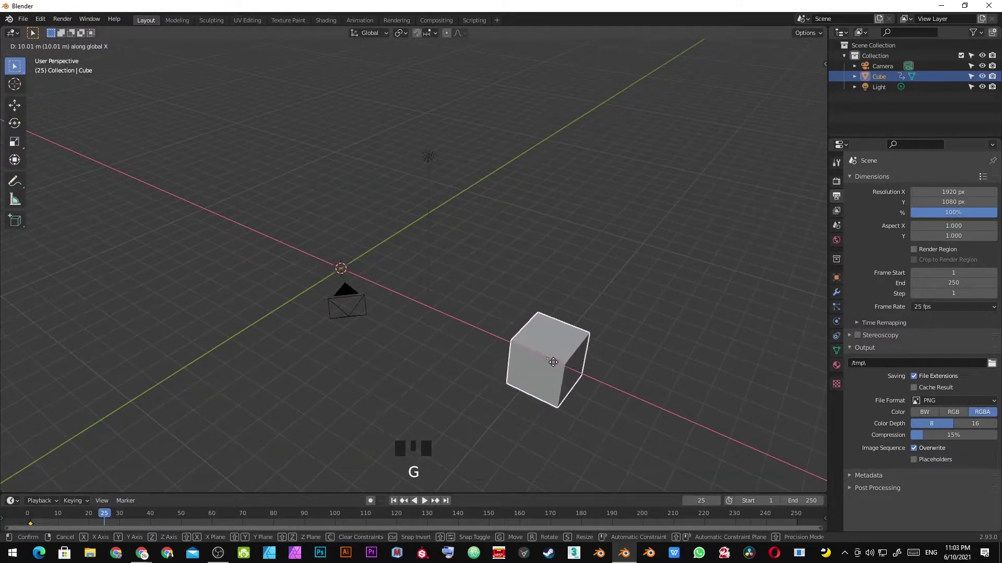
click(559, 367)
key(i)
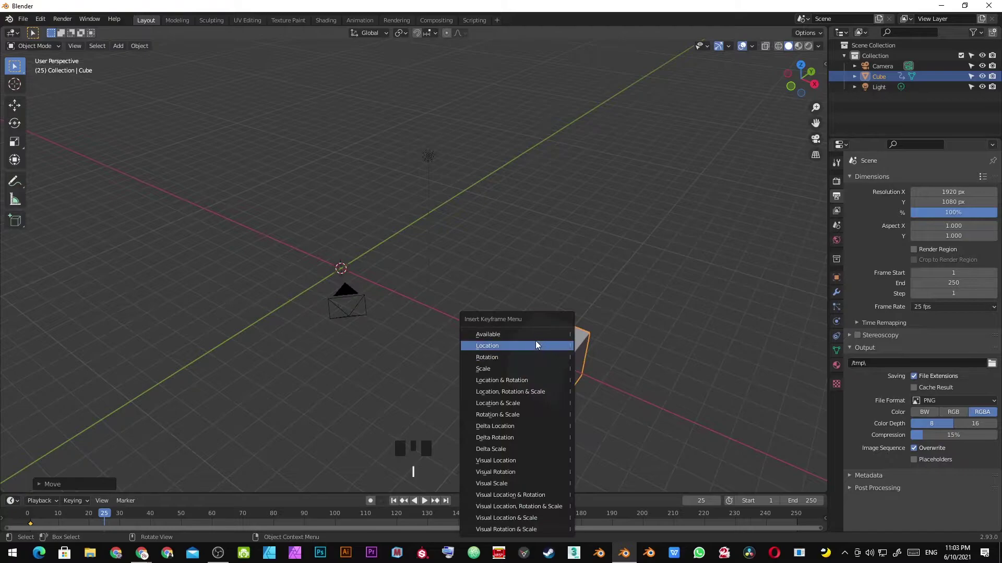
drag(558, 339, 109, 520)
Orbit around the cube and play back the sliding animation.
drag(109, 520, 401, 265)
drag(401, 265, 451, 308)
scroll(up, 3)
drag(433, 307, 477, 279)
scroll(down, 3)
middle_click(477, 279)
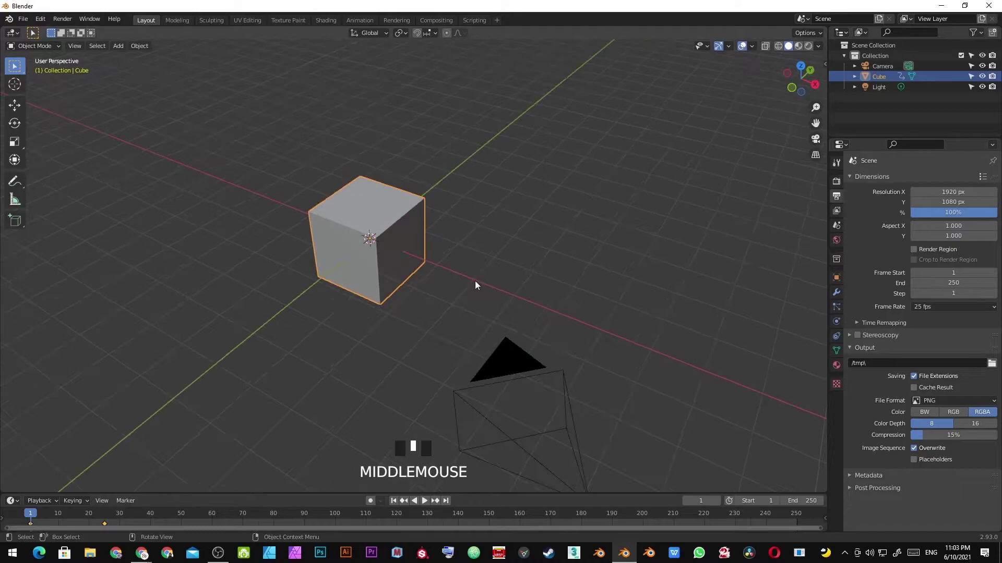
scroll(down, 3)
key(space)
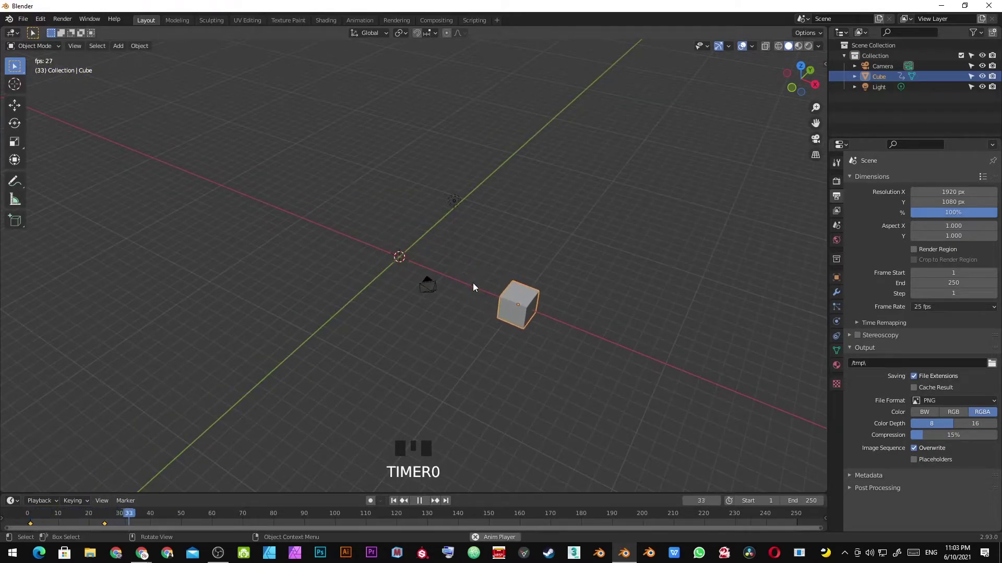
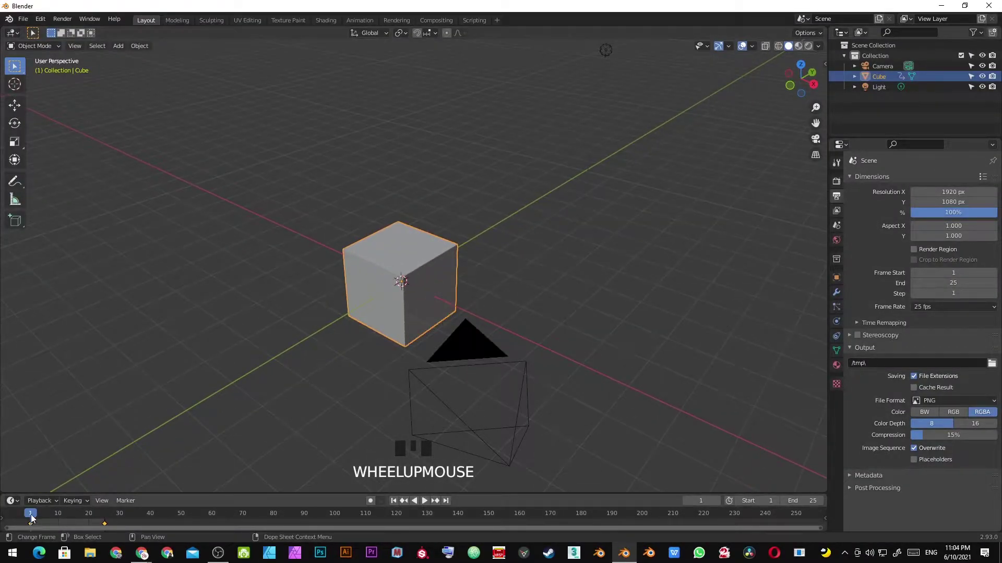
Enlarge the timeline area and reframe the viewport on the cube.
drag(39, 520, 486, 272)
scroll(down, 3)
drag(492, 270, 427, 284)
scroll(up, 3)
drag(493, 264, 475, 271)
scroll(up, 3)
drag(471, 275, 468, 267)
Play the cube's slide and stop it partway, around frame 15.
key(space)
scroll(down, 3)
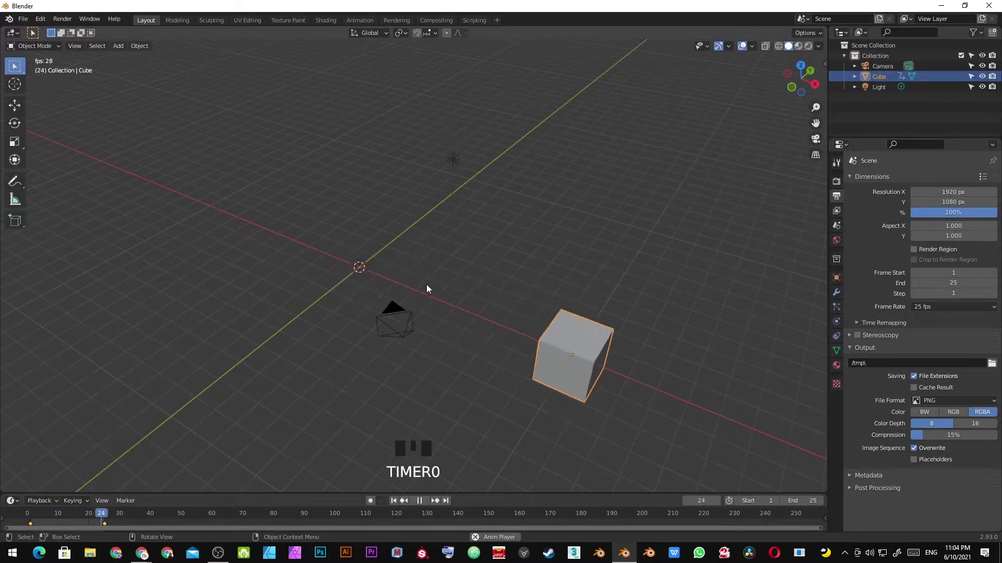
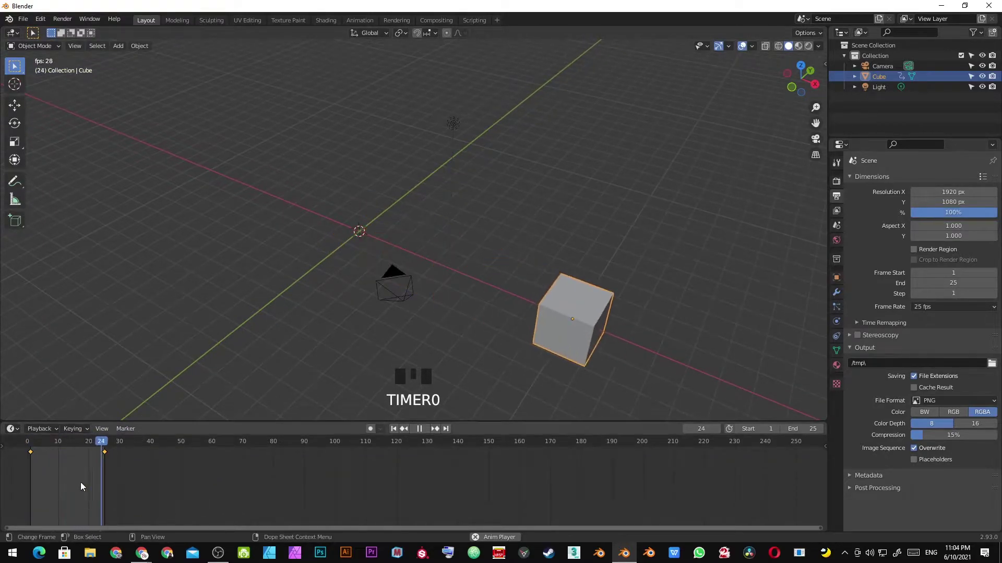
key(t)
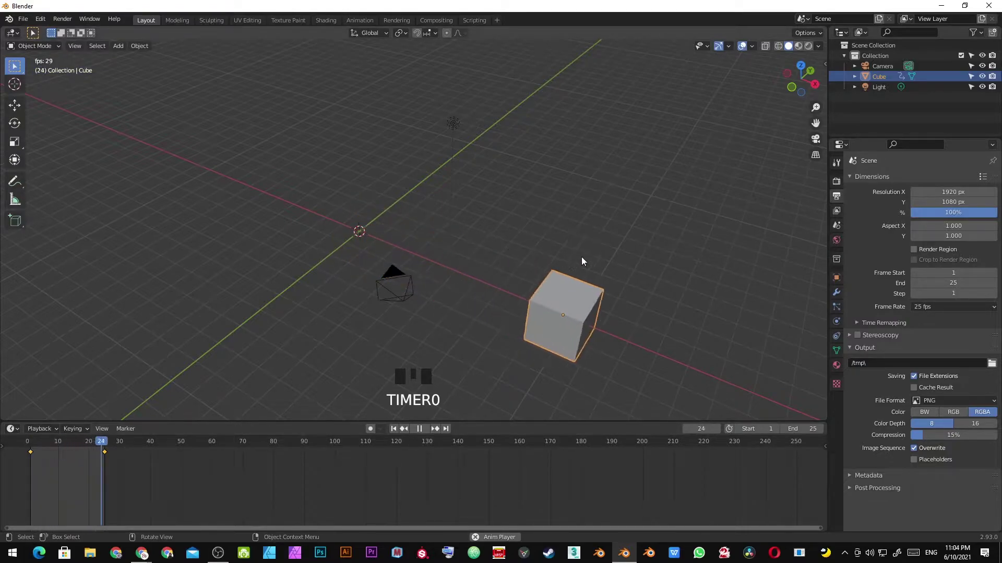
key(space)
key(x)
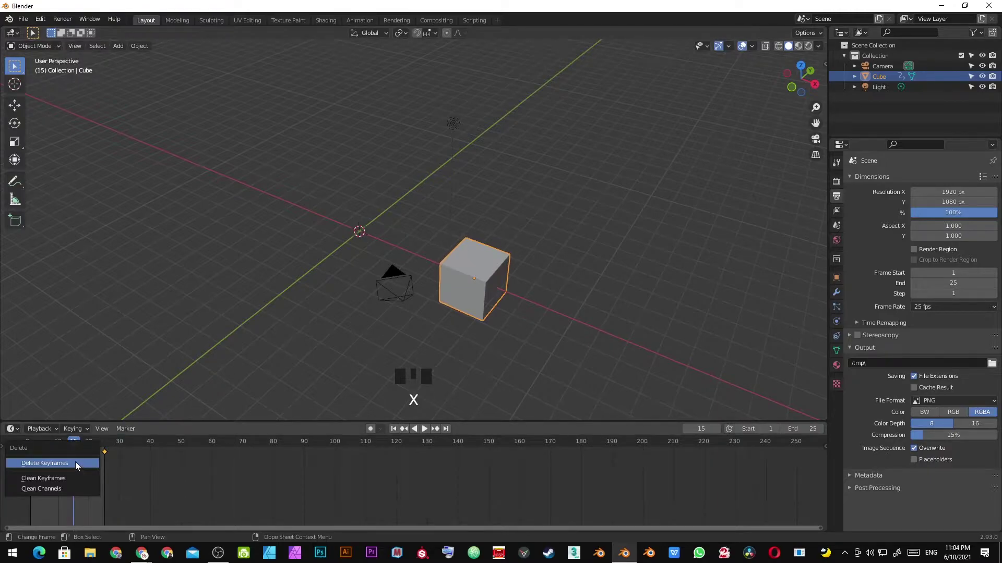
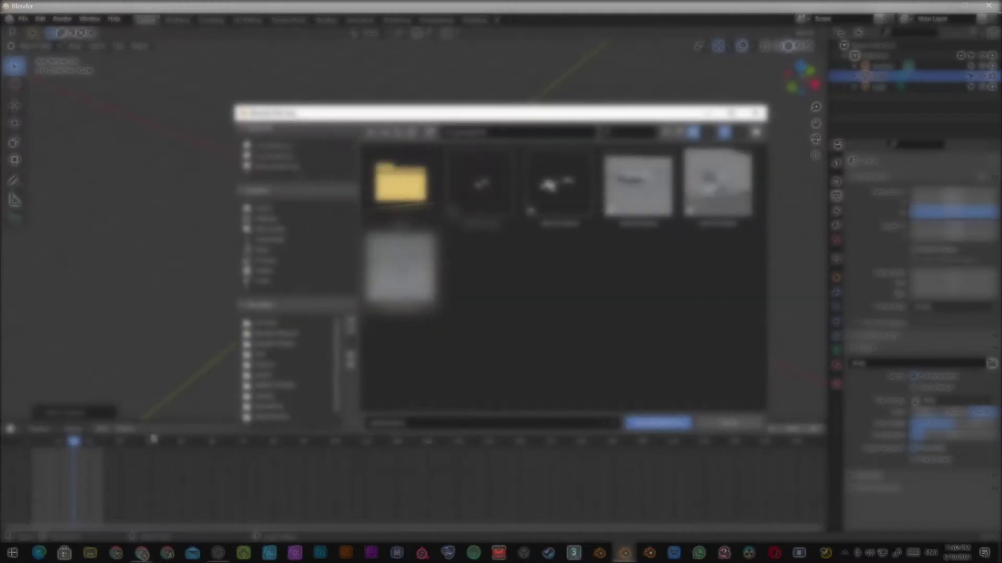
Cancel out of the pending adjustment, leaving the cube back at frame 1.
key(Escape)
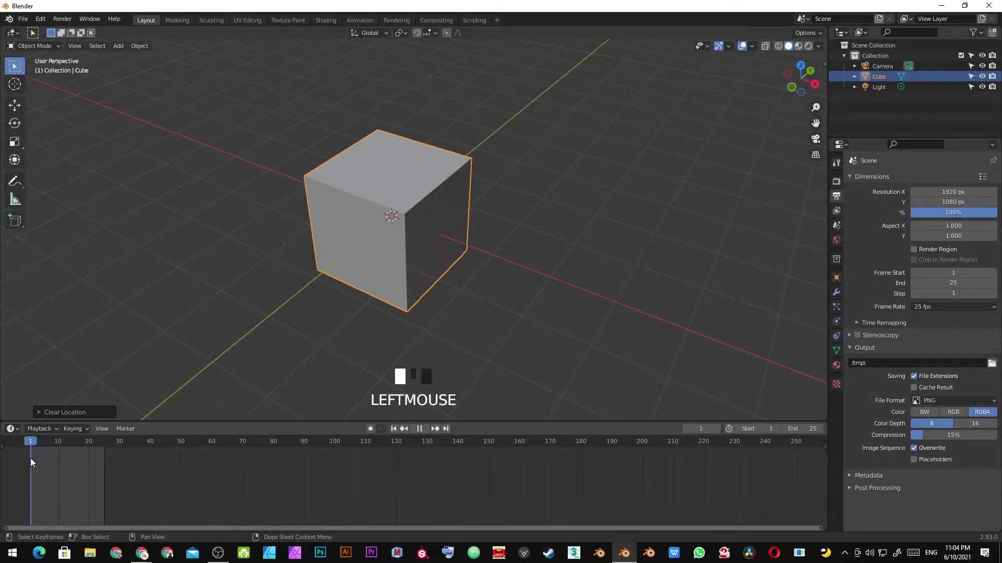
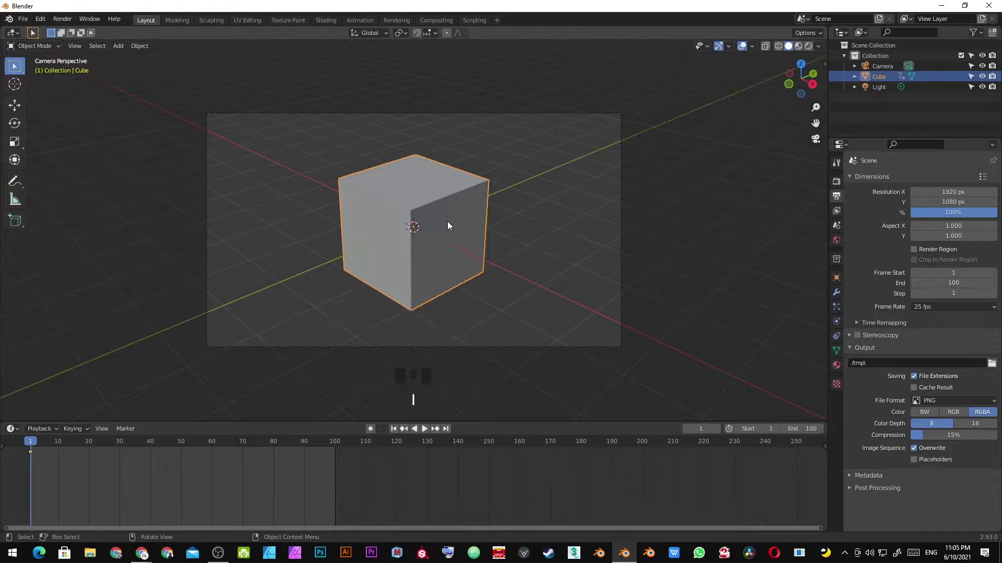
Scrub to frame 25 and keyframe the cube's current rotation.
drag(36, 448, 515, 242)
key(KP_Enter)
key(i)
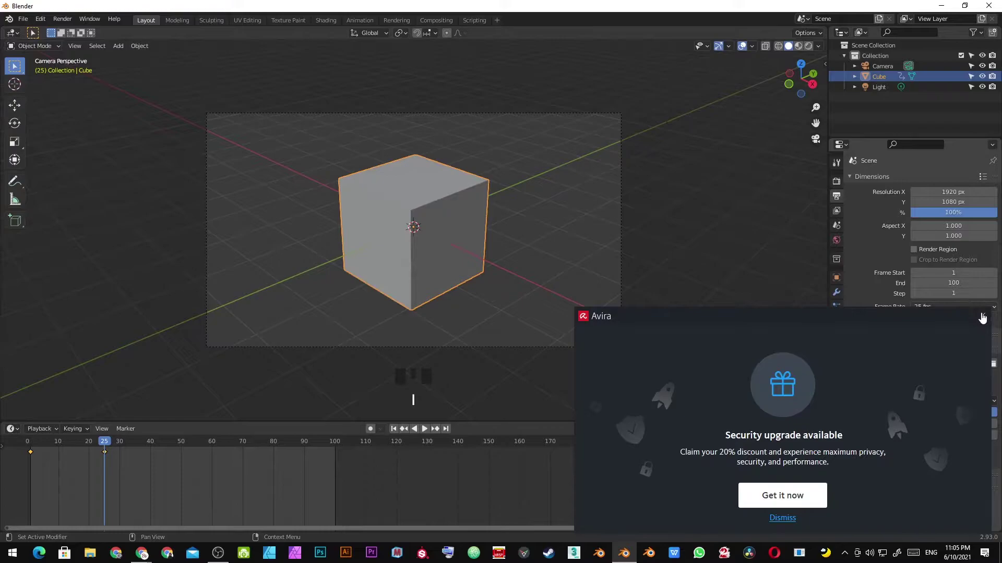
At frame 50, turn the cube 90 degrees about Z and keyframe the rotation.
drag(106, 445, 581, 252)
key(r)
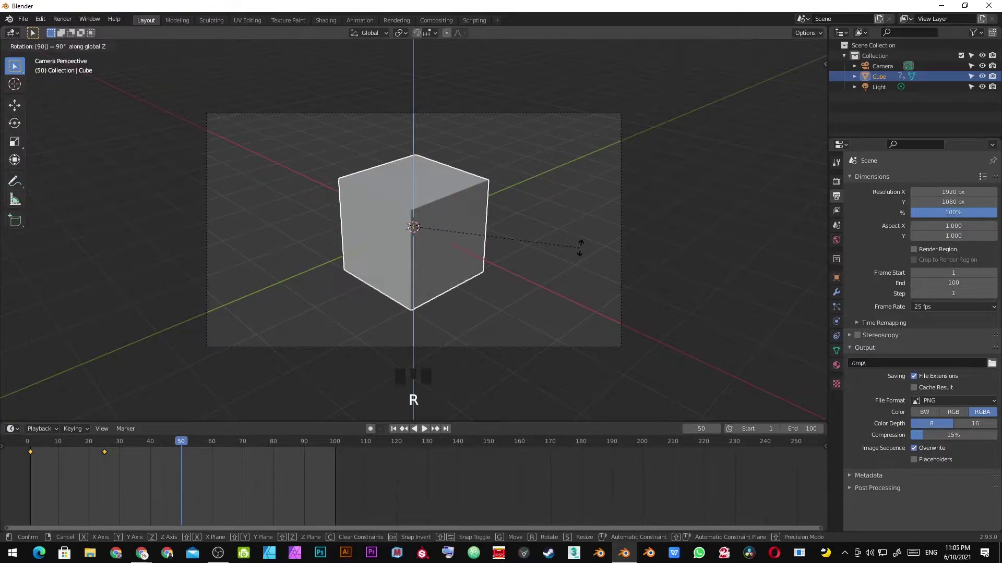
key(KP_Enter)
key(i)
key(KP_Enter)
At frame 75, keyframe the cube's rotation again.
drag(186, 448, 475, 265)
key(KP_Enter)
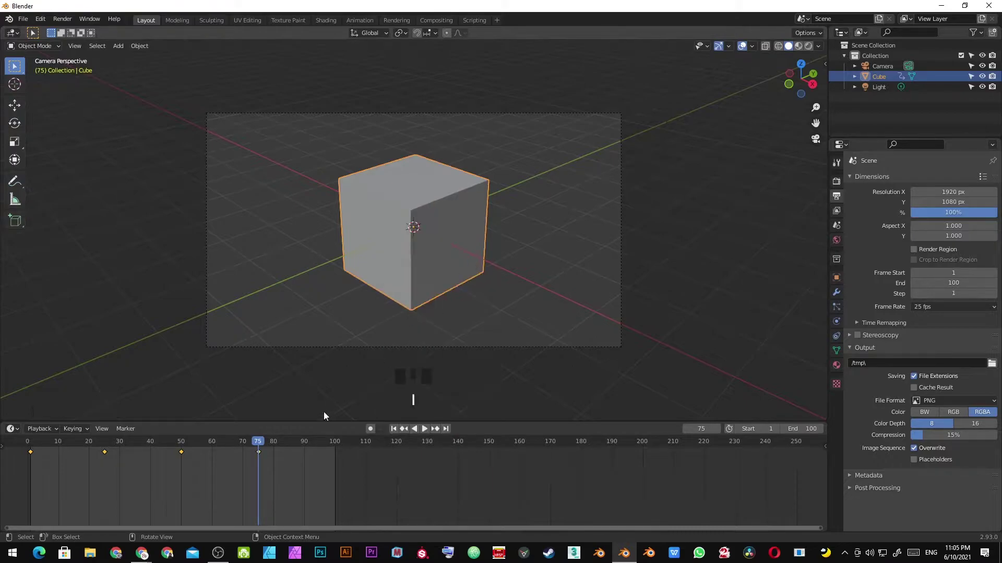
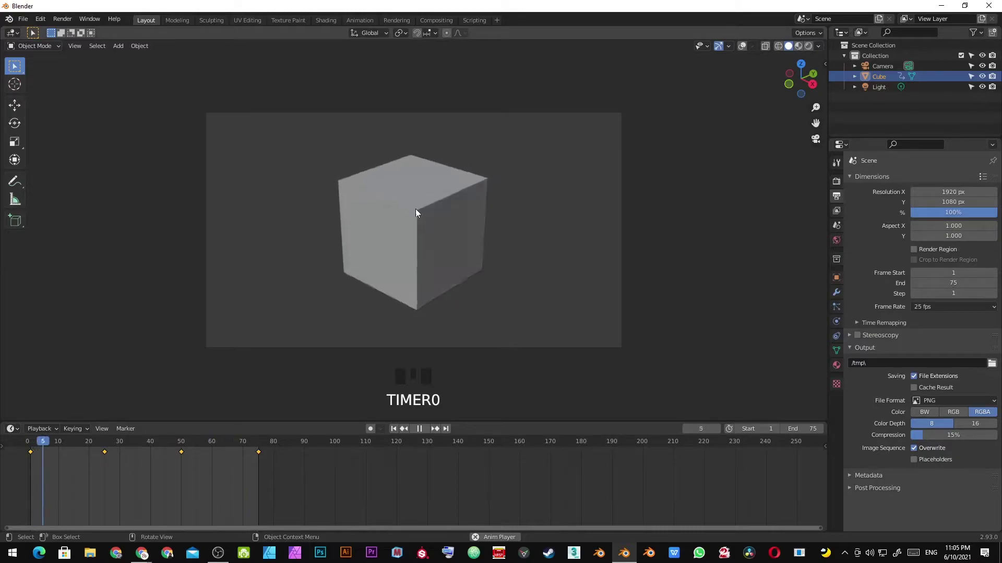
Play and stop the spinning animation through the camera, then start reframing the camera view.
key(space)
key(t)
key(space)
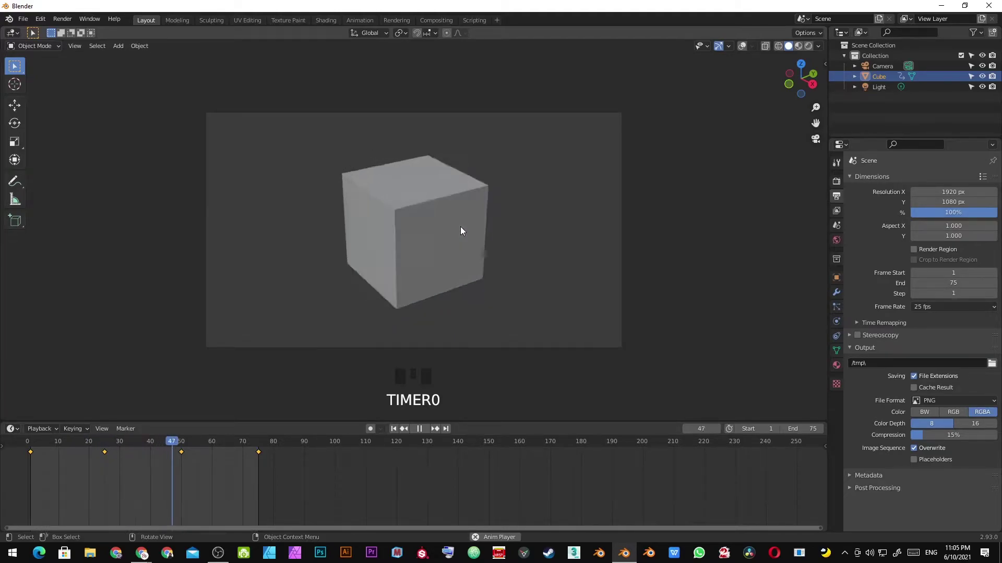
key(space)
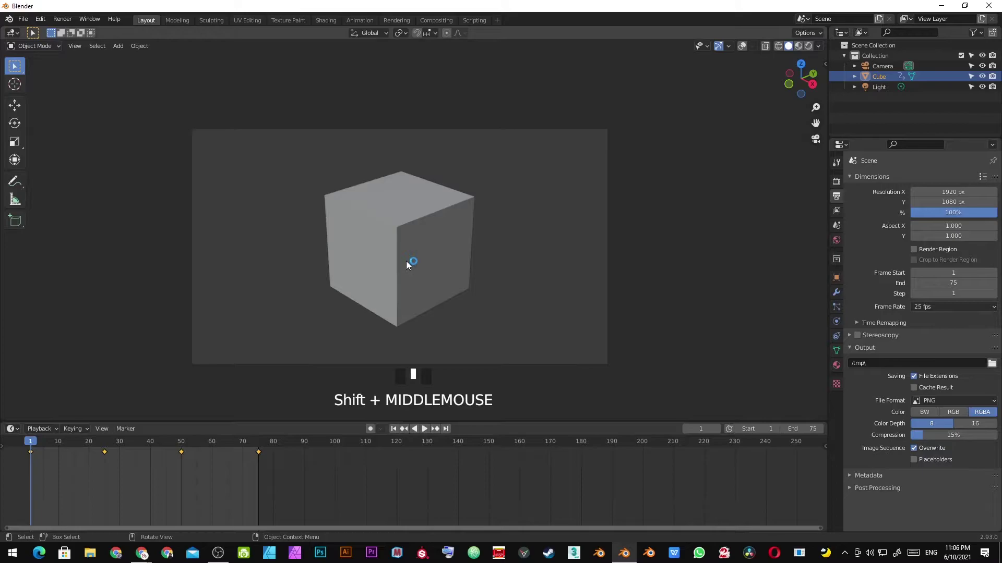
drag(409, 264, 408, 265)
scroll(down, 3)
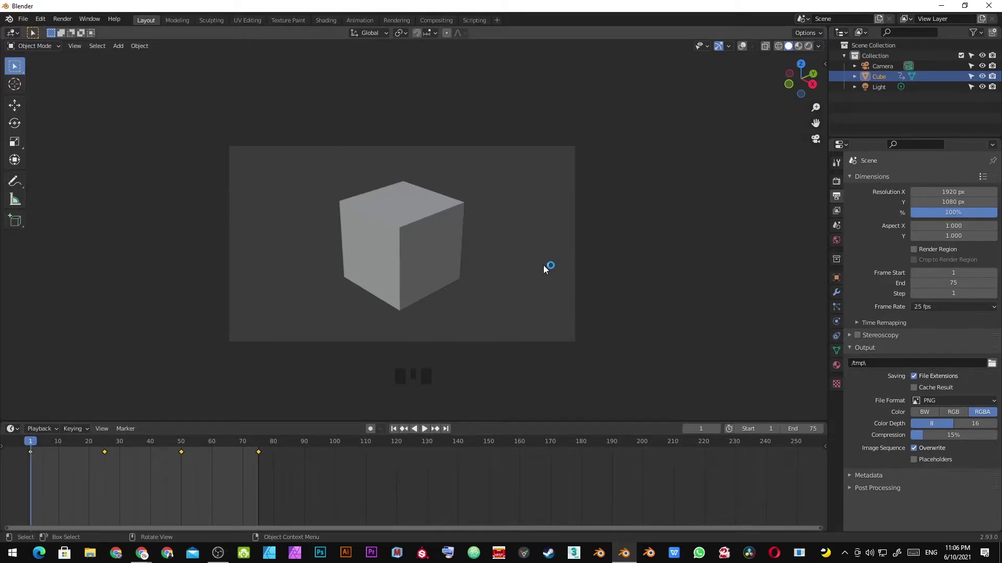
Toggle viewport tools and replay the spin several times to check the framing.
key(t)
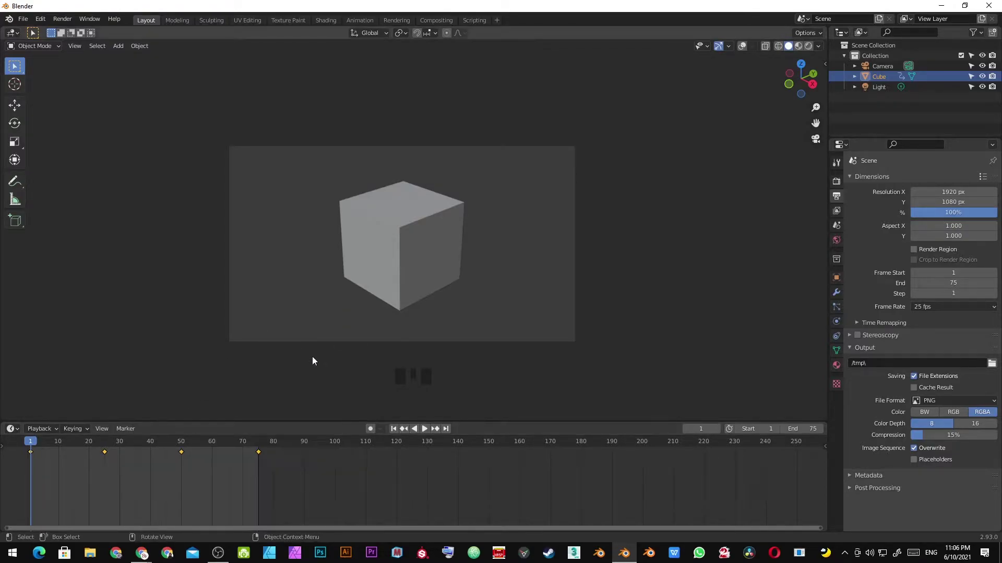
key(t)
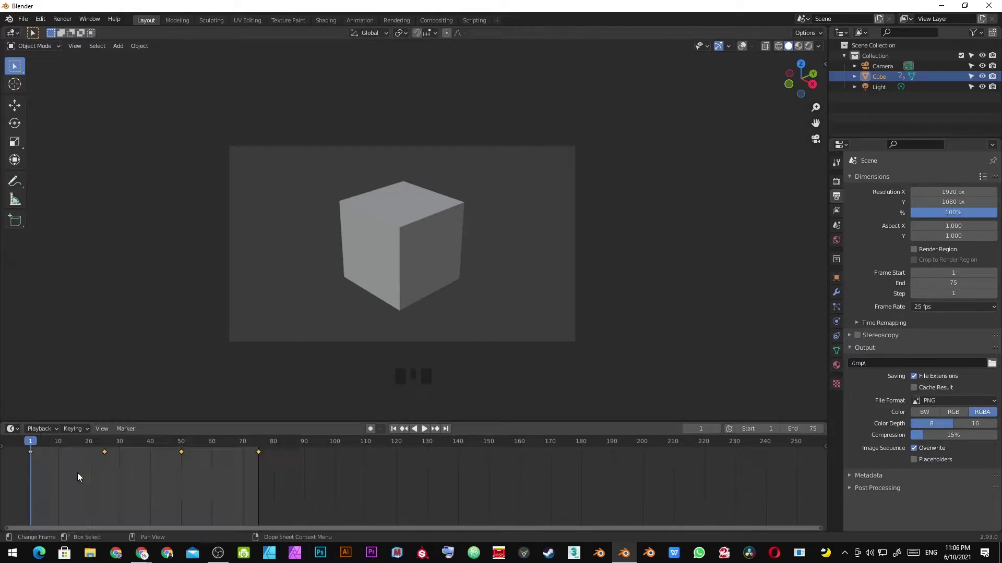
key(space)
key(space)
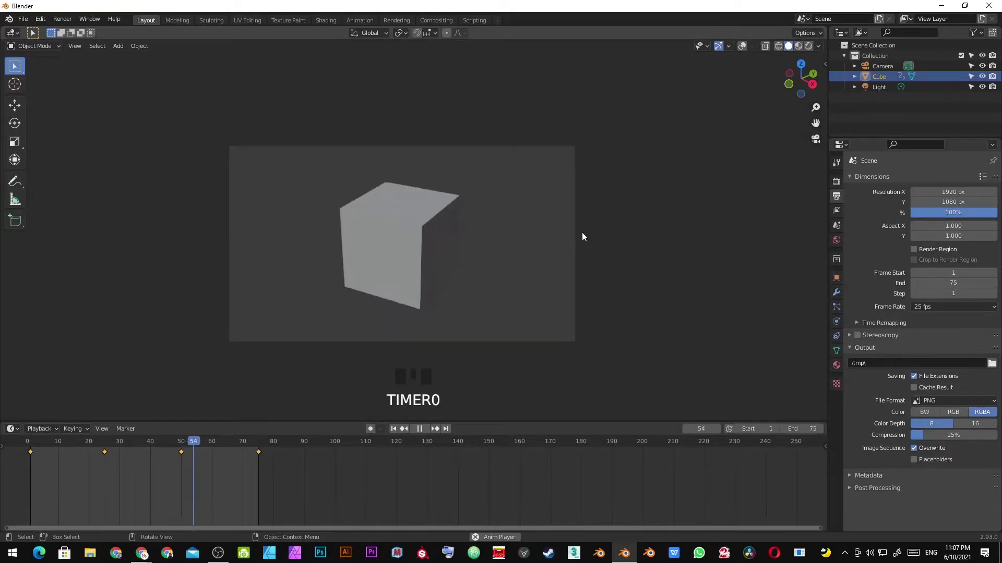
key(space)
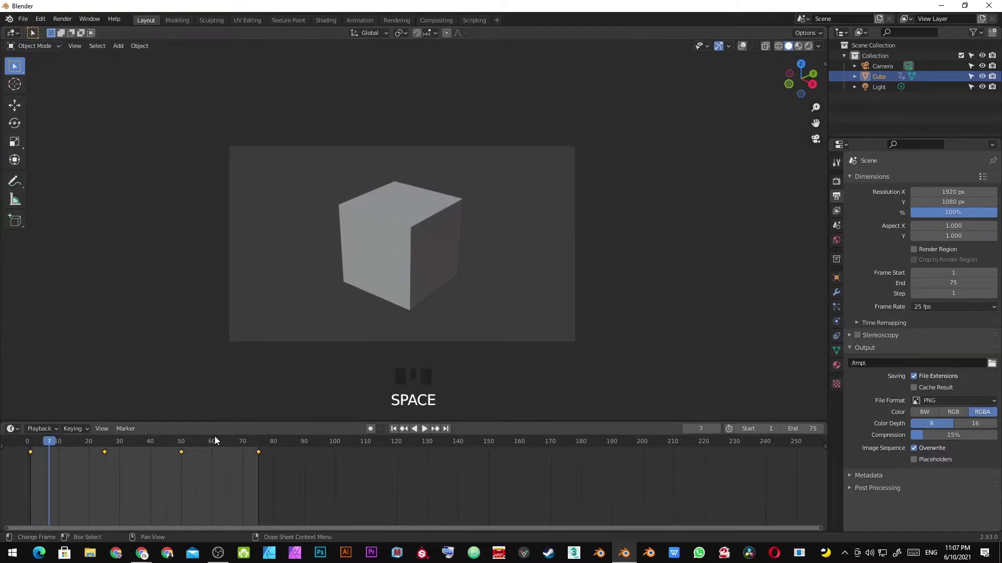
key(t)
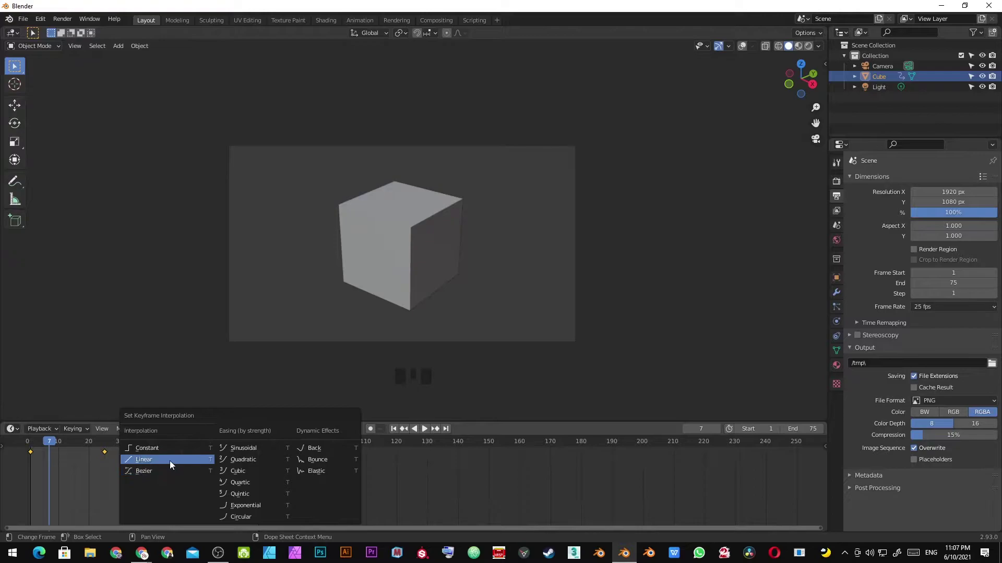
key(space)
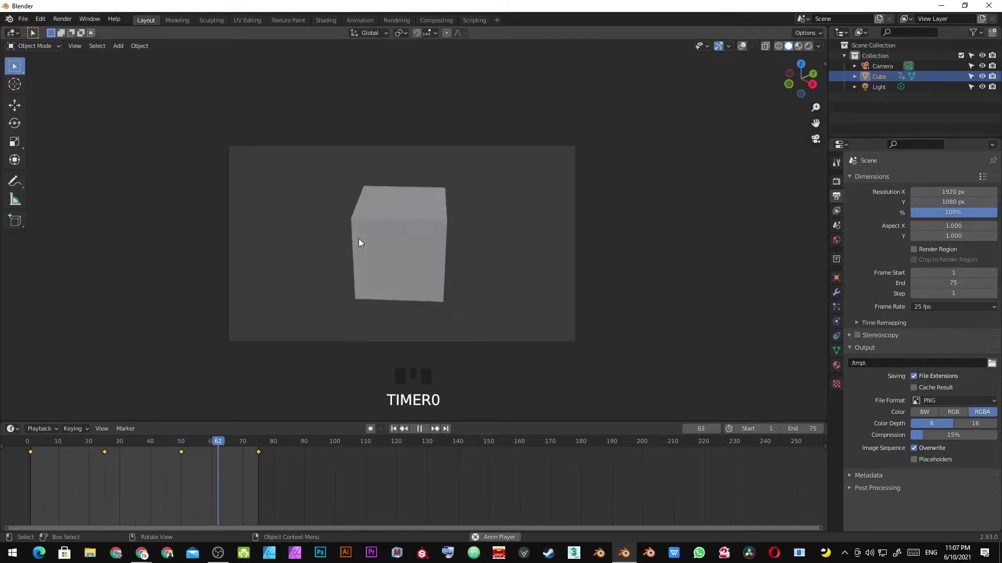
key(space)
Confirm the adjusted camera framing and play the spinning animation.
scroll(up, 3)
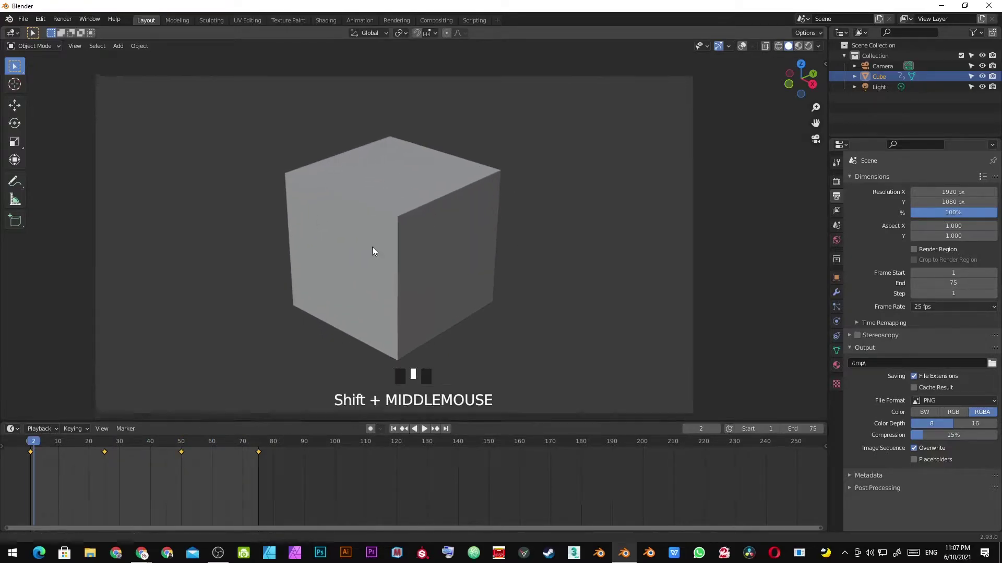
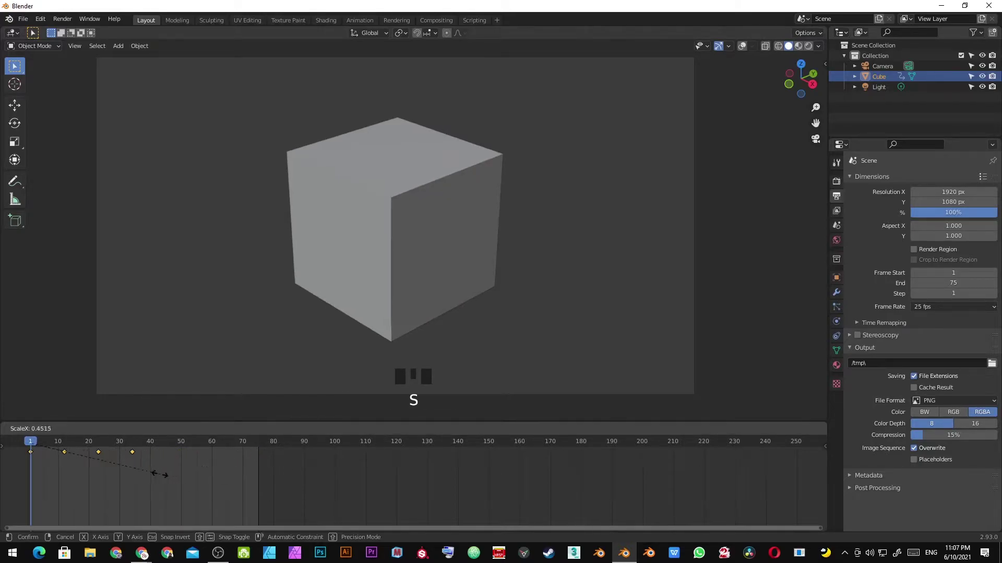
click(145, 479)
key(space)
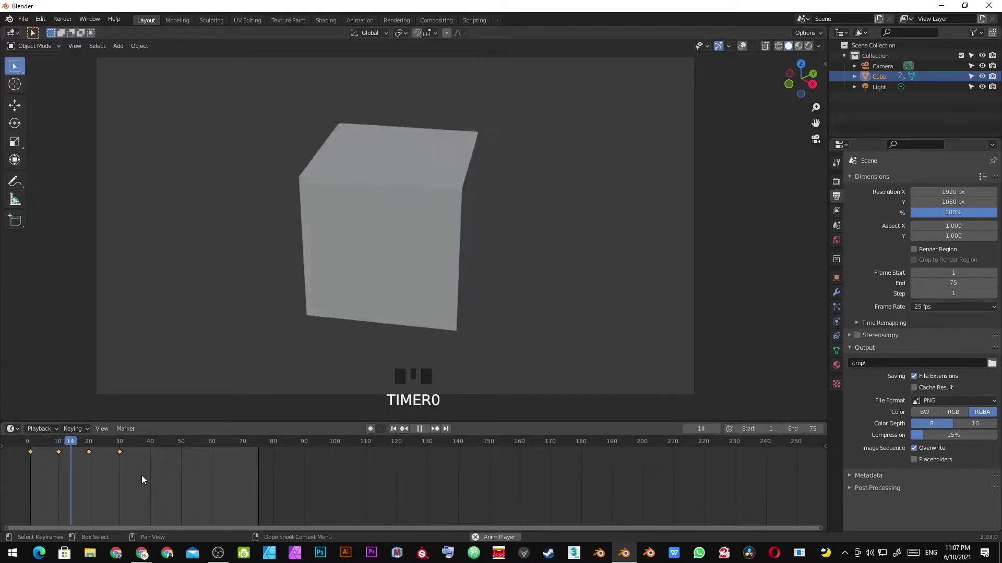
End the scene at frame 30 and play back the shortened animation.
key(space)
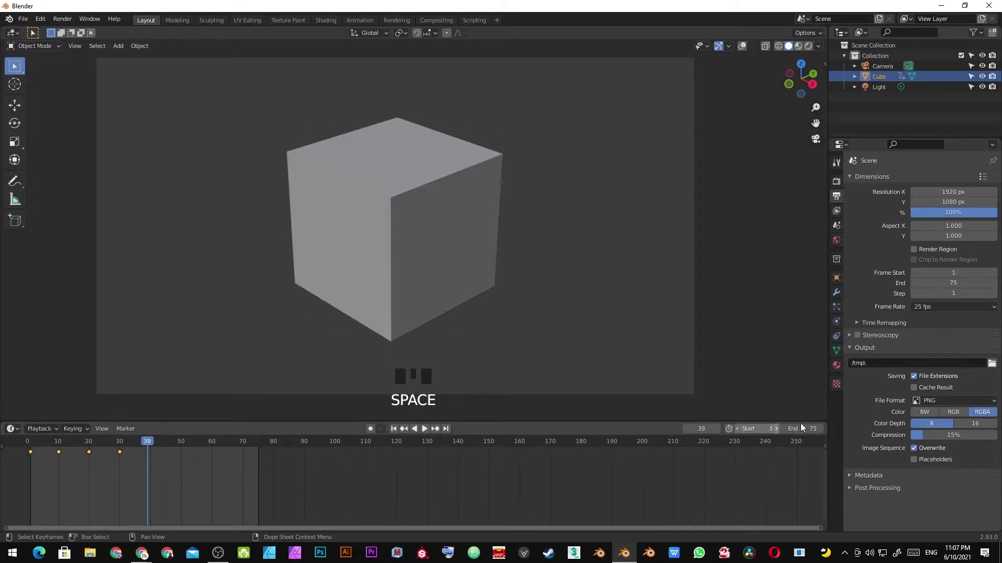
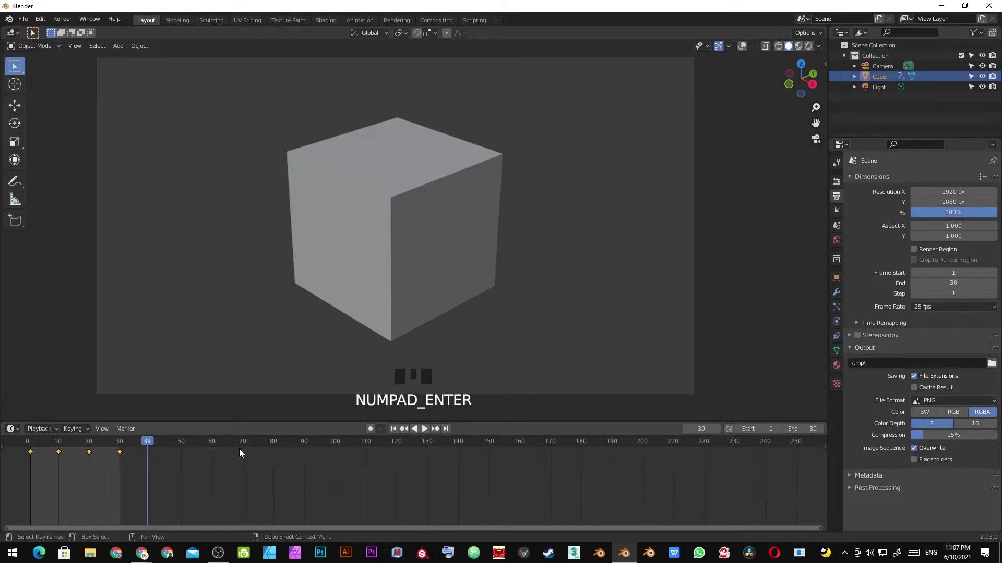
key(space)
key(space)
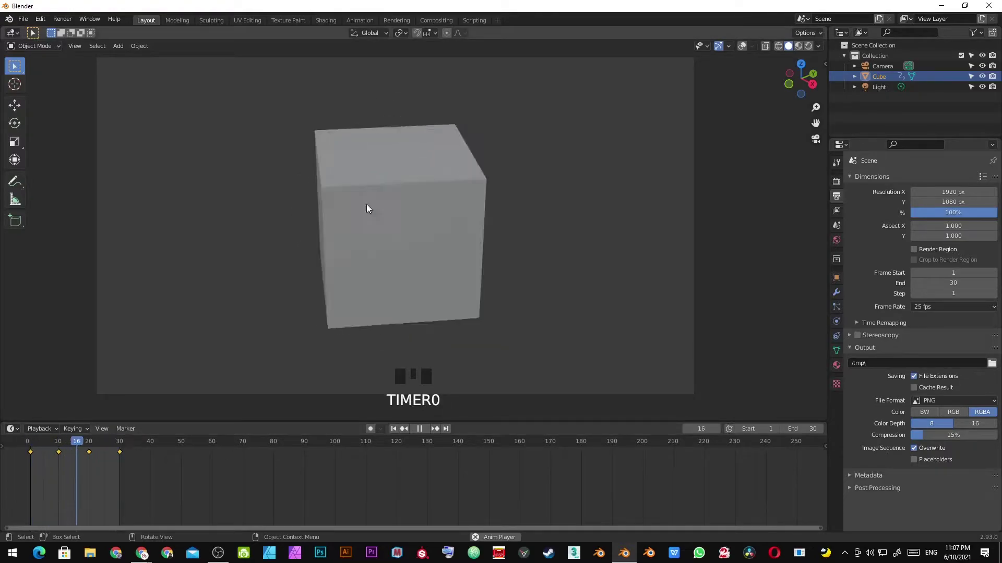
key(space)
Try scaling and dragging the camera framing in the timeline area, cancelling each attempt.
key(s)
right_click(140, 476)
drag(41, 445, 126, 483)
right_click(127, 483)
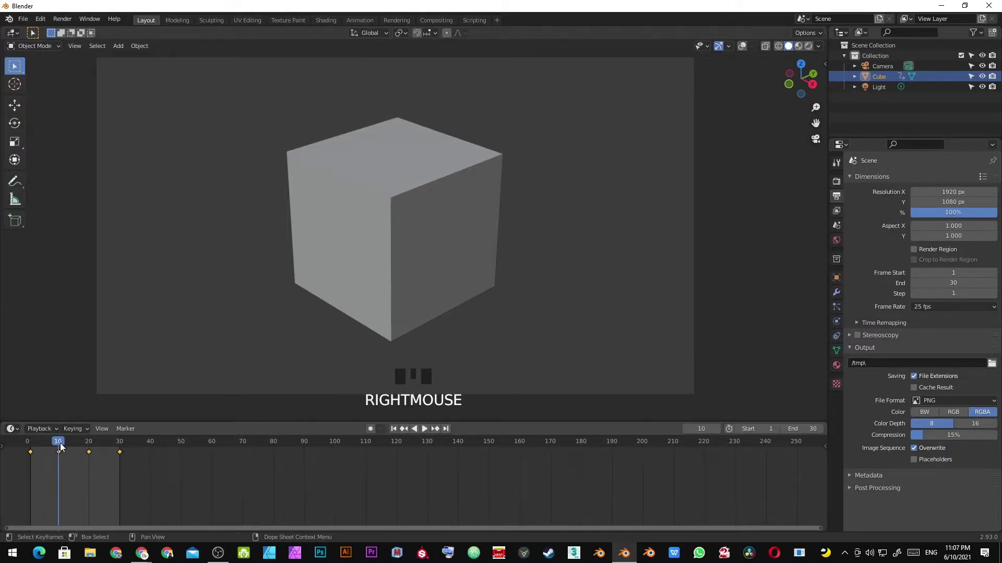
drag(81, 450, 89, 459)
key(s)
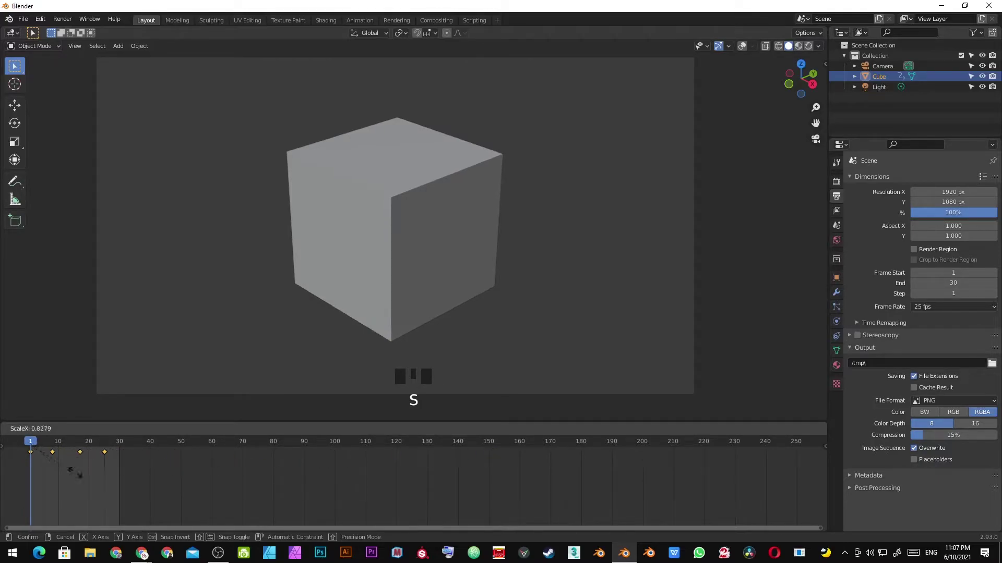
right_click(41, 473)
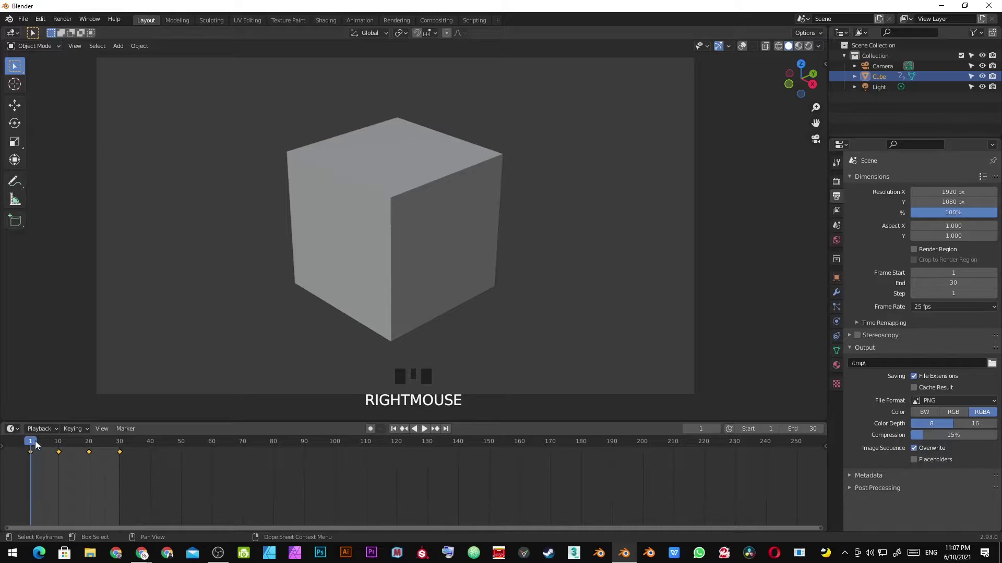
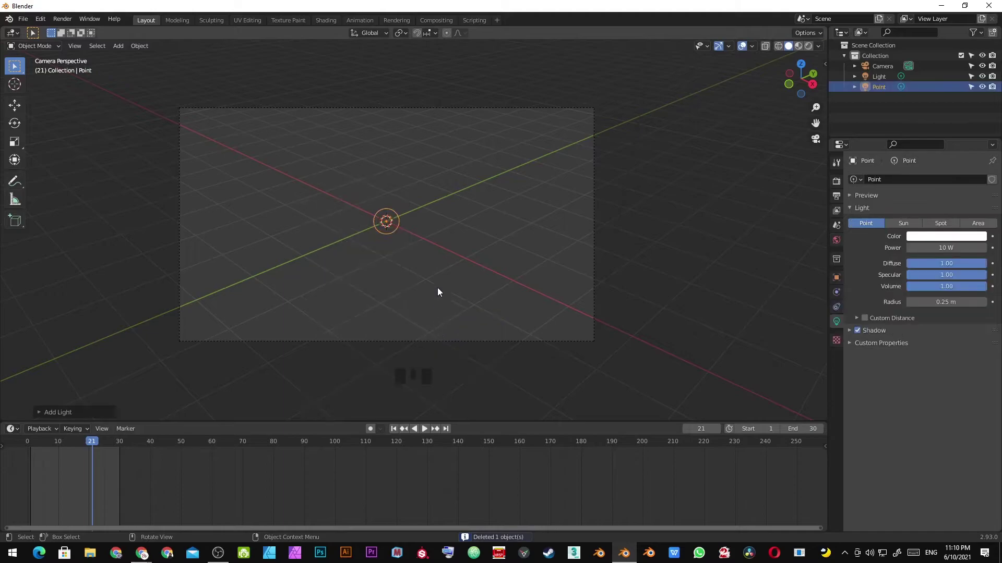
Save the file and pick the extra Light in the Outliner for removal.
scroll(up, 3)
middle_click(391, 183)
key(ctrl+s)
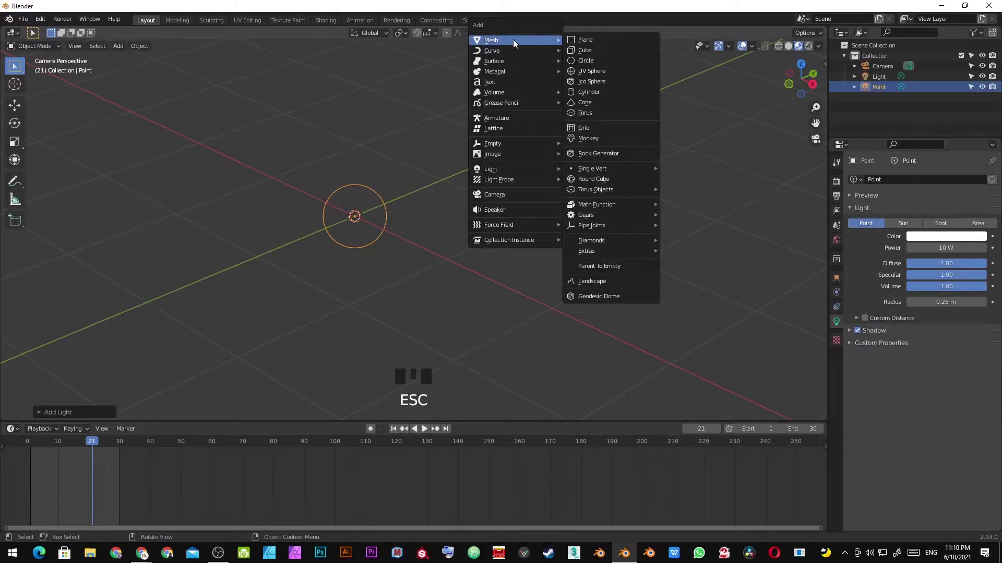
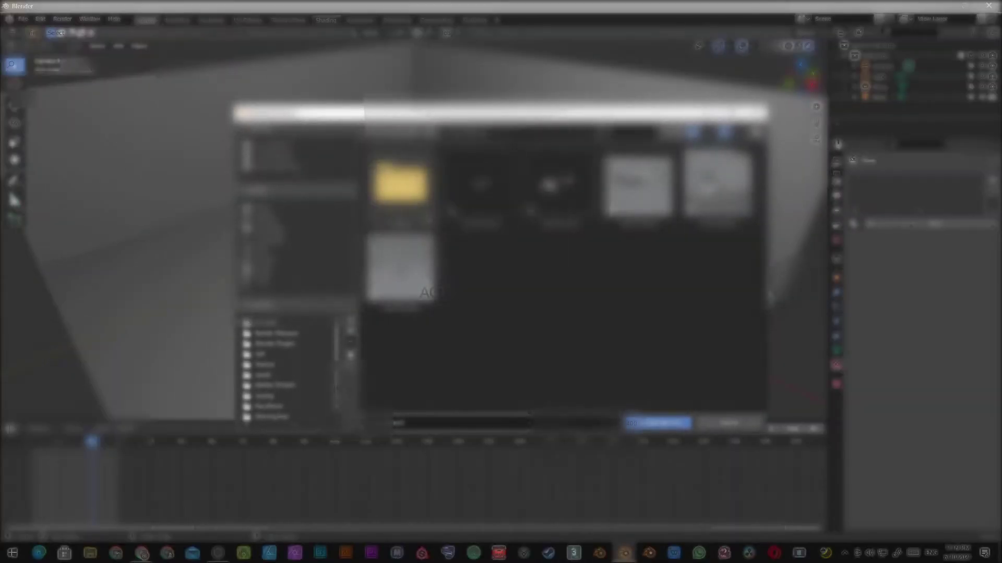
key(Escape)
click(409, 212)
scroll(up, 3)
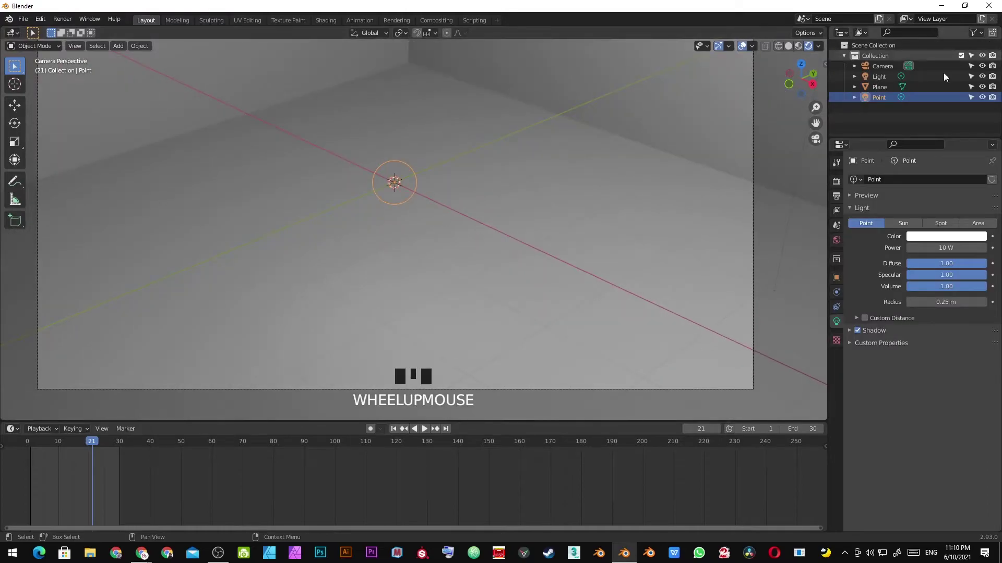
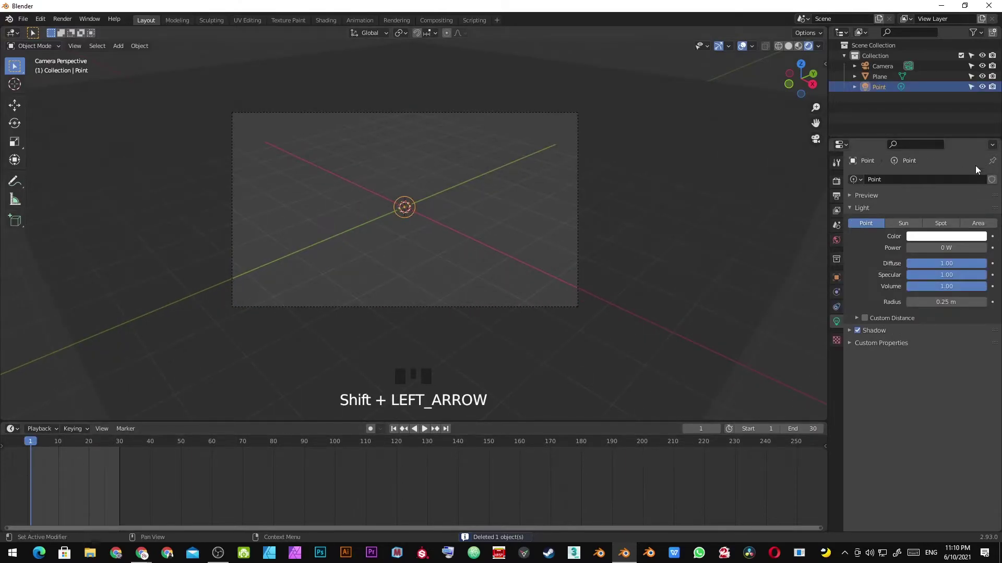
Keyframe the point light's Power at 0 W, then raise it to about 606 W and key it again.
key(i)
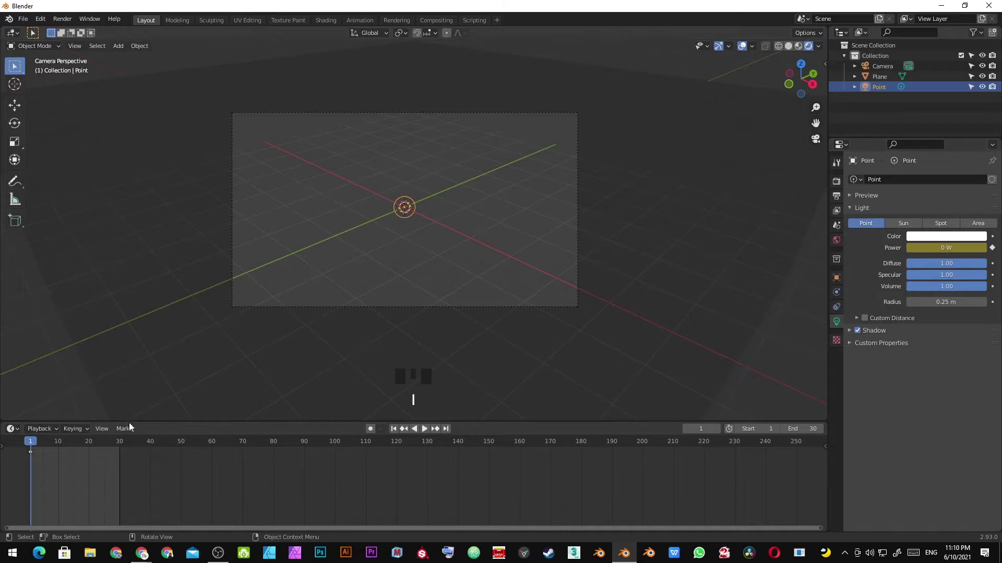
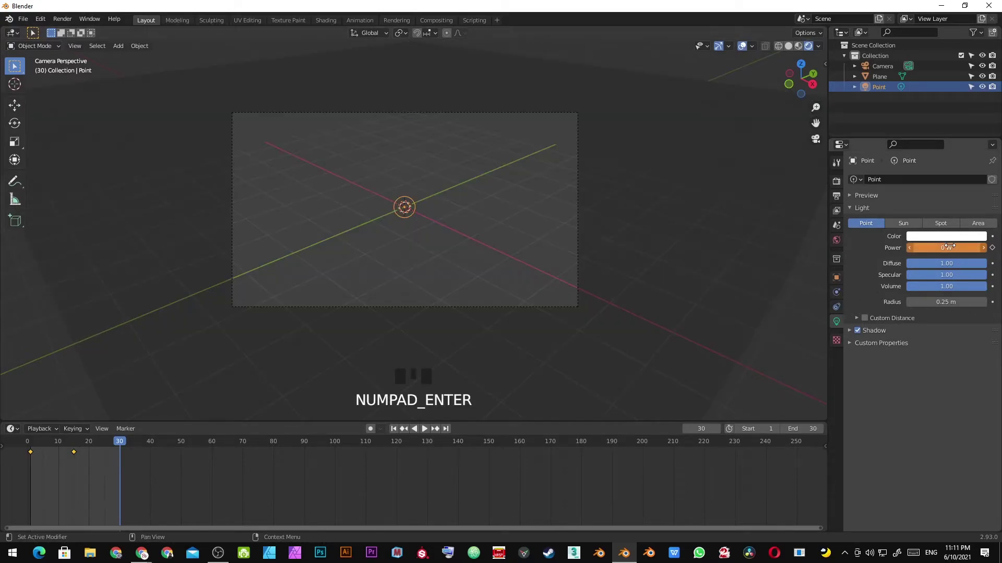
drag(121, 446, 507, 375)
key(space)
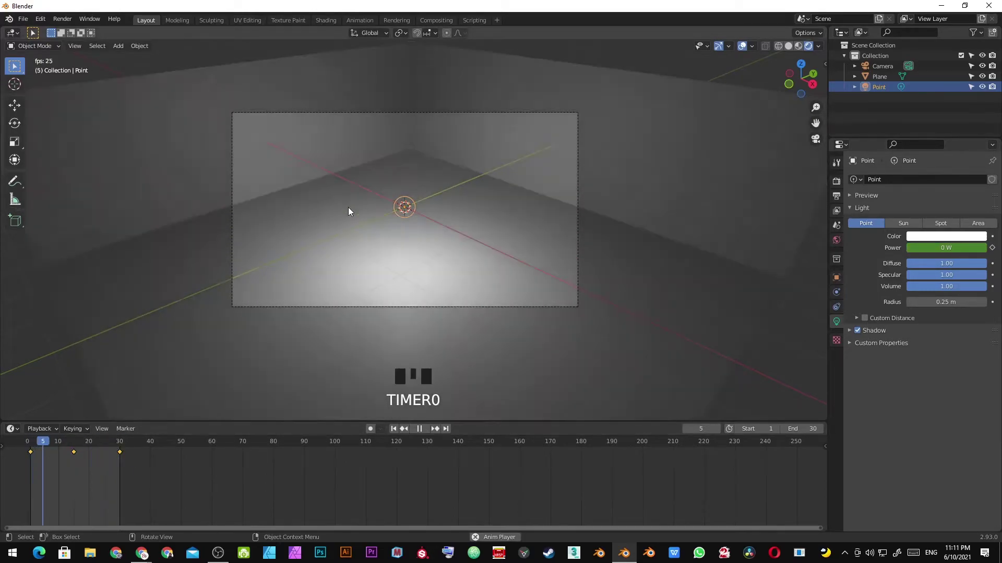
Orbit around the brightly lit floor-and-walls backdrop and save the file.
scroll(up, 3)
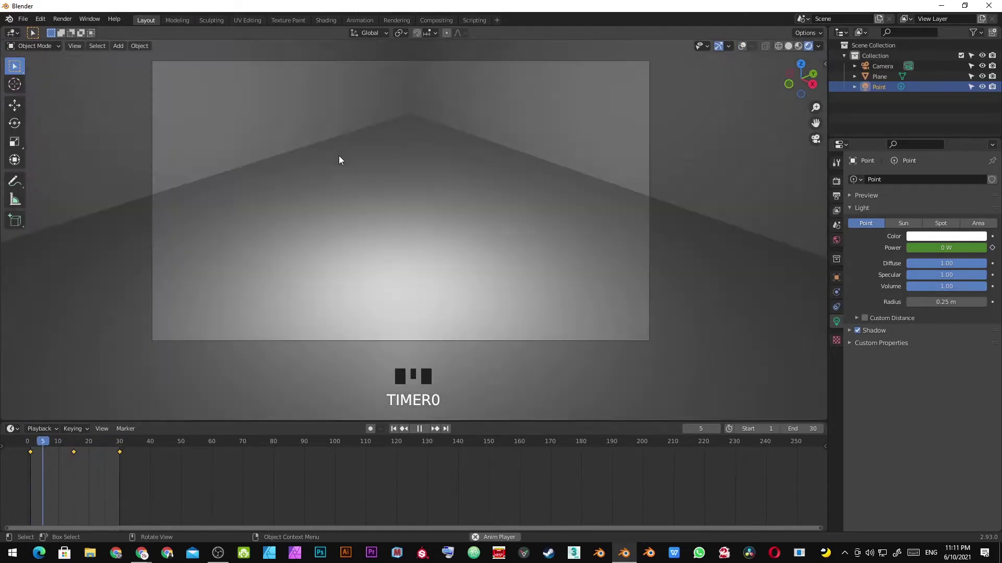
middle_click(390, 232)
key(space)
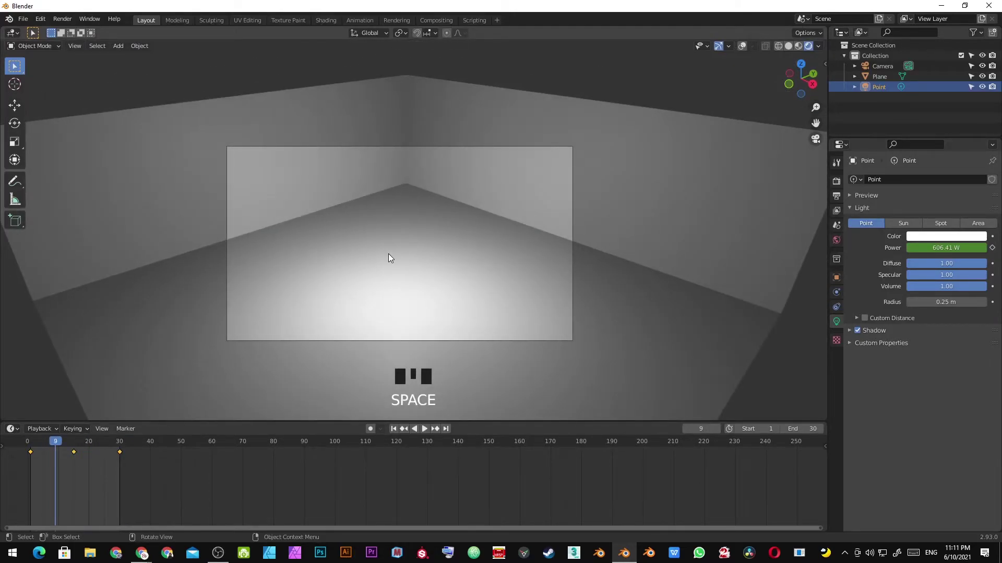
drag(494, 211, 443, 253)
scroll(down, 3)
drag(440, 262, 406, 303)
scroll(up, 3)
key(ctrl+s)
key(Escape)
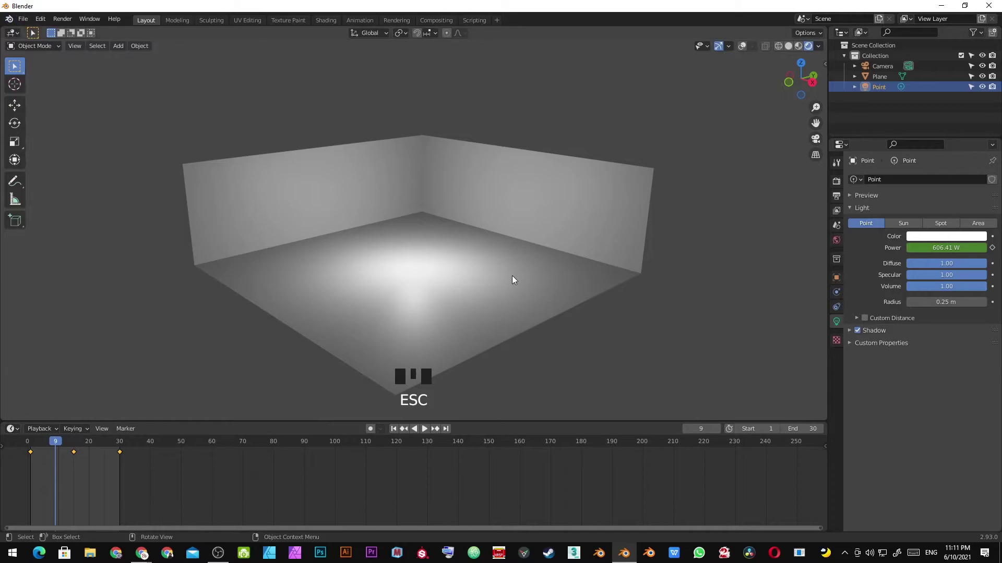
Bring up the Open dialog to load tongkat sakti.blend from the magical staff folder.
key(ctrl+o)
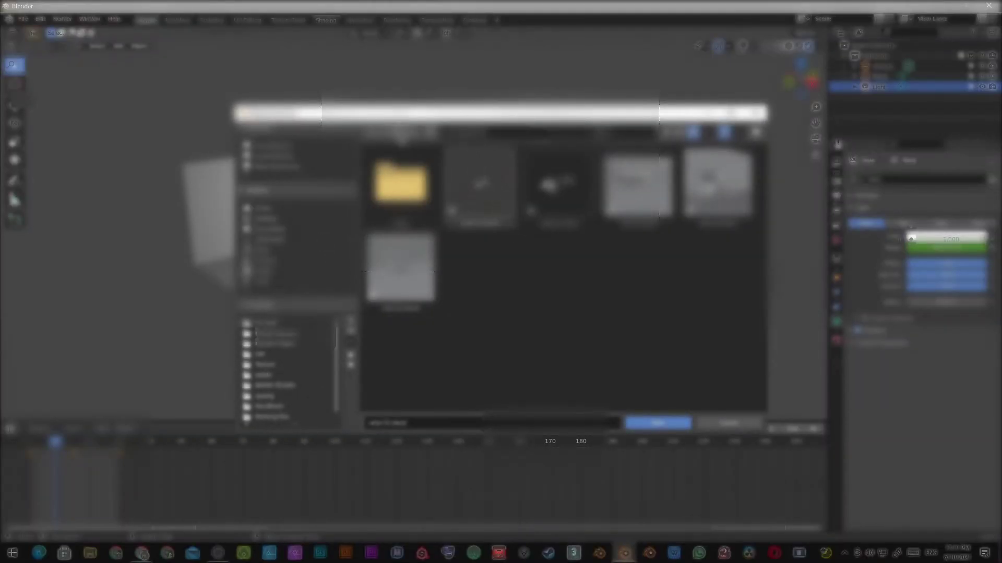
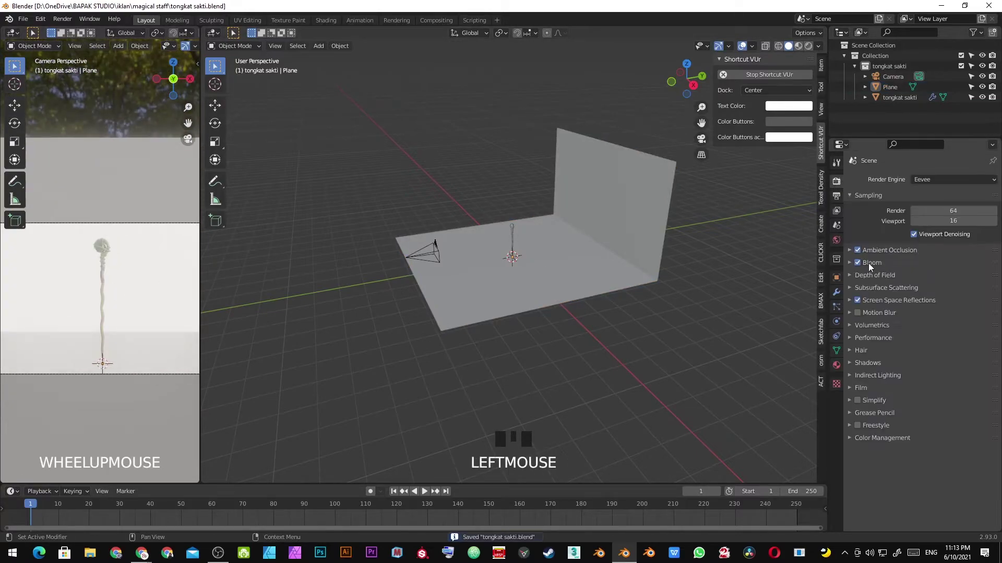
Set the render engine to Cycles on GPU Compute, check the camera view and save.
click(858, 266)
scroll(up, 3)
drag(100, 289, 104, 305)
key(ctrl+s)
key(KP_0)
scroll(down, 3)
drag(125, 277, 107, 270)
key(t)
scroll(down, 3)
middle_click(118, 244)
key(ctrl+s)
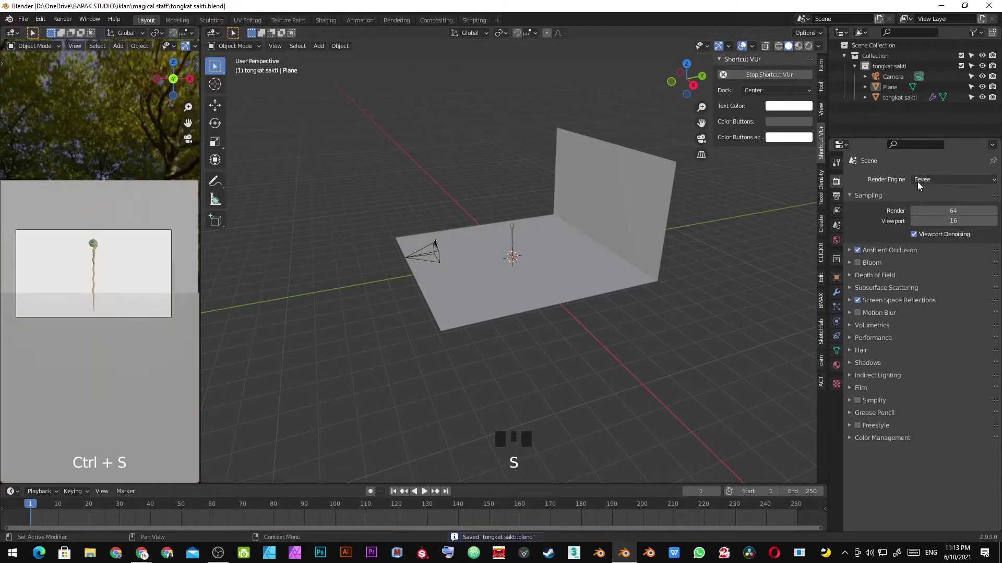
Inspect the staff scene from several angles, including straight down from above.
drag(922, 184, 513, 283)
key(z)
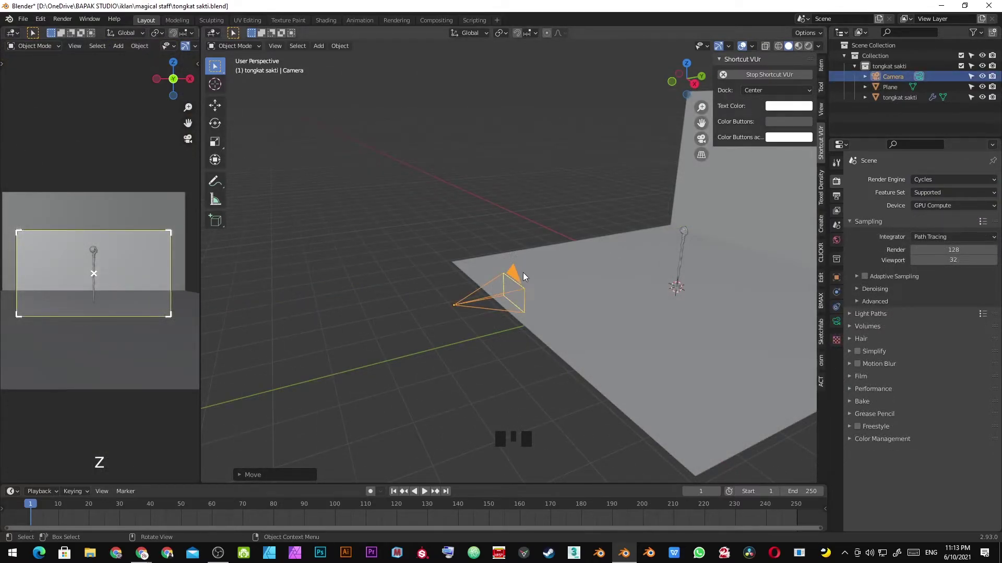
drag(540, 275, 562, 311)
scroll(down, 3)
drag(577, 315, 565, 286)
scroll(up, 3)
drag(588, 332, 543, 299)
key(KP_7)
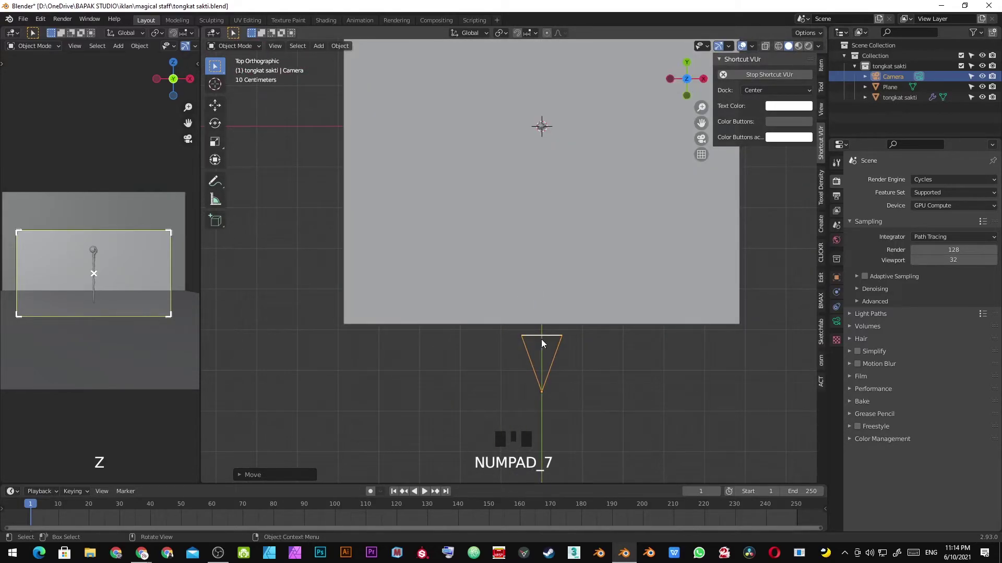
key(KP_7)
scroll(up, 3)
drag(625, 243, 501, 211)
Select the camera and insert a keyframe for its starting pose at frame 1.
click(500, 212)
click(504, 216)
key(i)
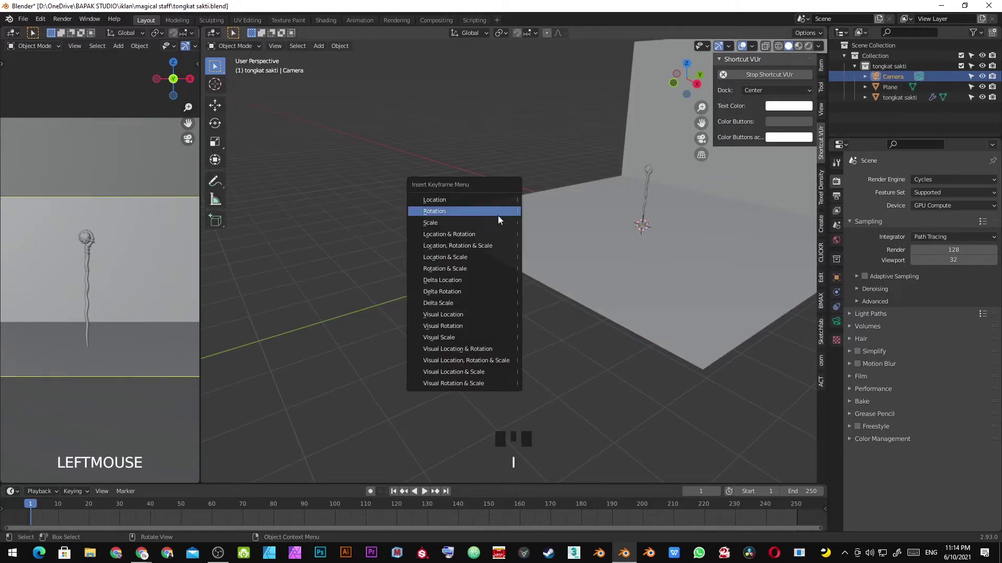
key(i)
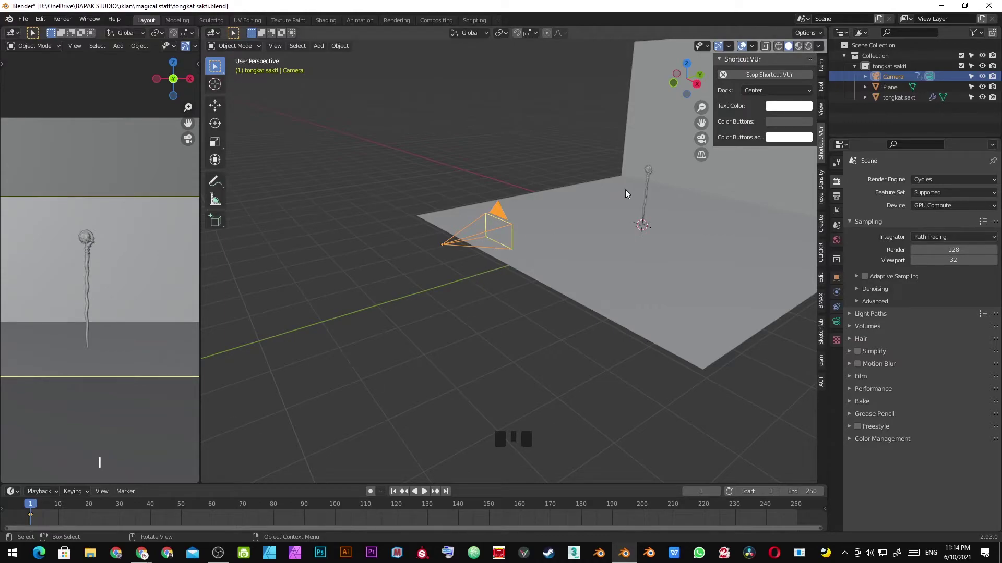
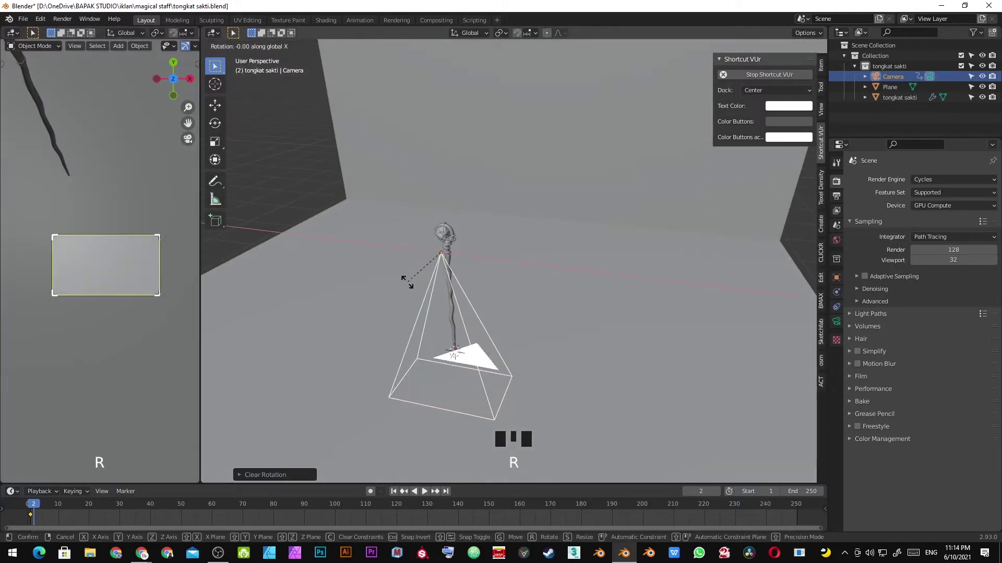
Move and rotate the camera into a close-up on the staff's top at frame 2, then save.
key(KP_Enter)
key(g)
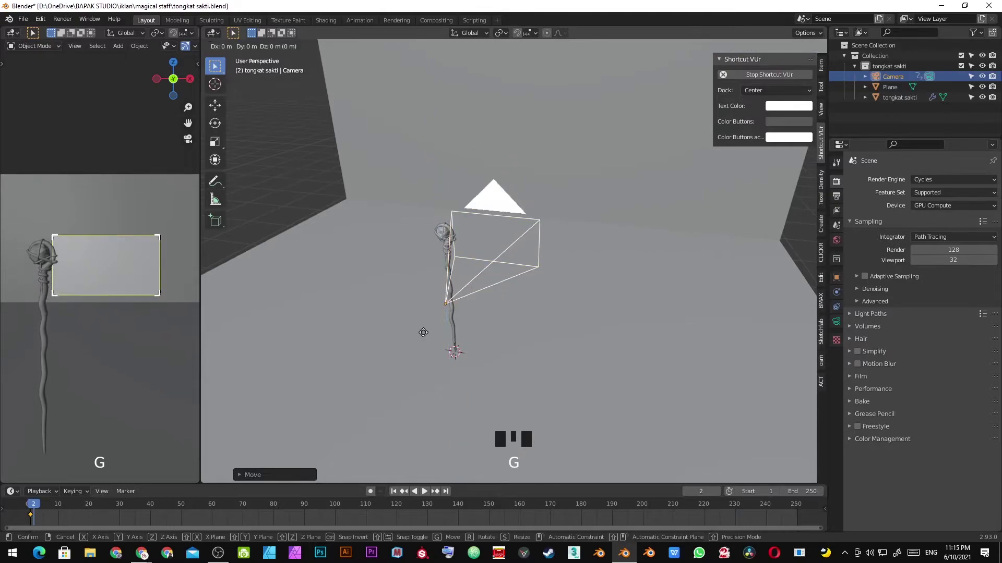
click(429, 330)
key(r)
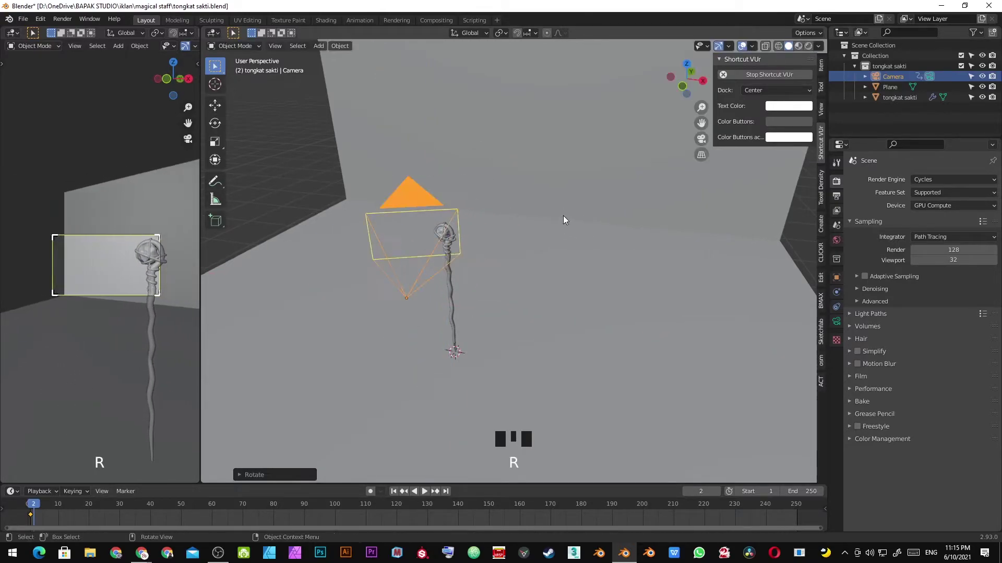
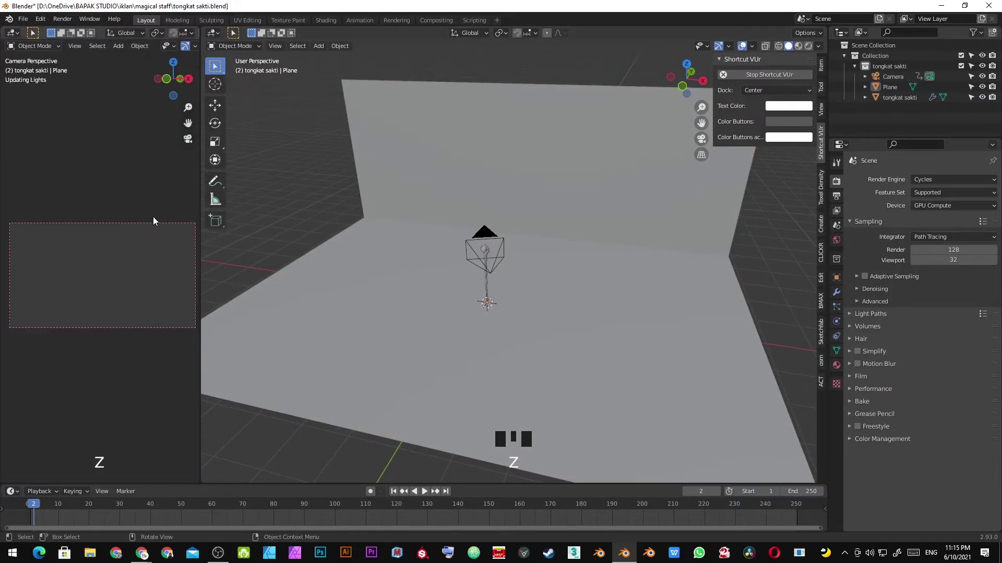
key(ctrl+s)
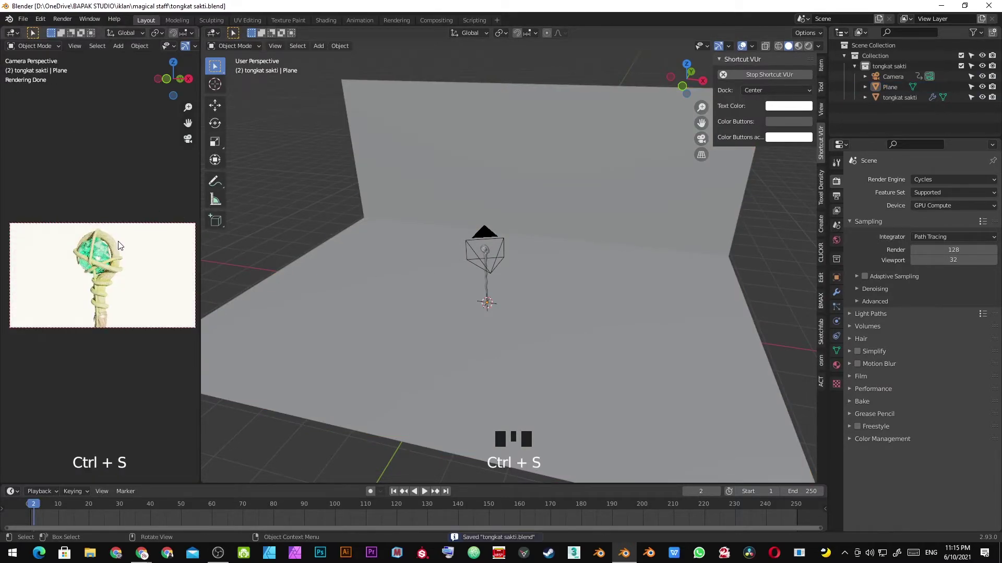
Compare frame 1's wide view with frame 2's close-up and save the scene.
click(493, 235)
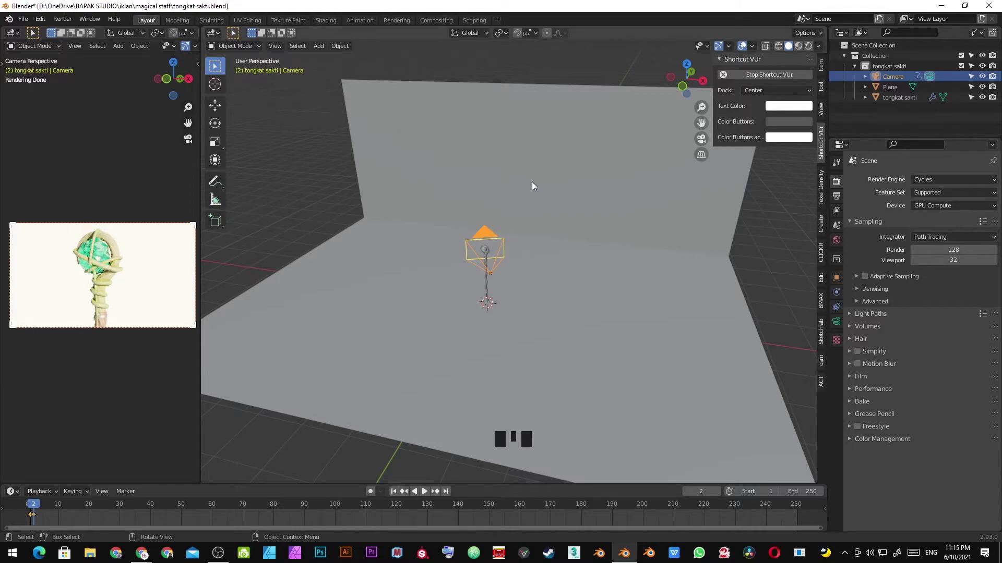
key(Left)
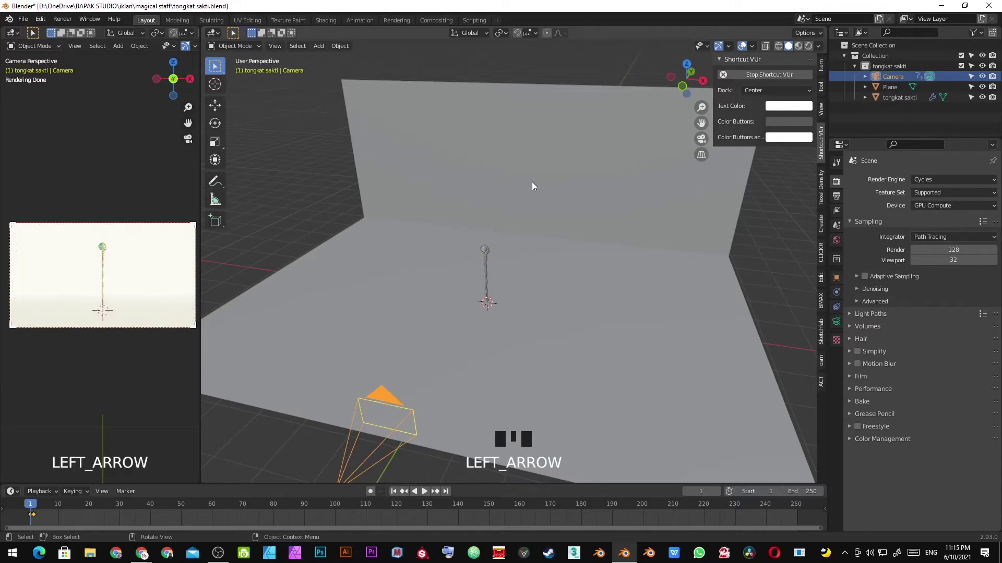
key(Right)
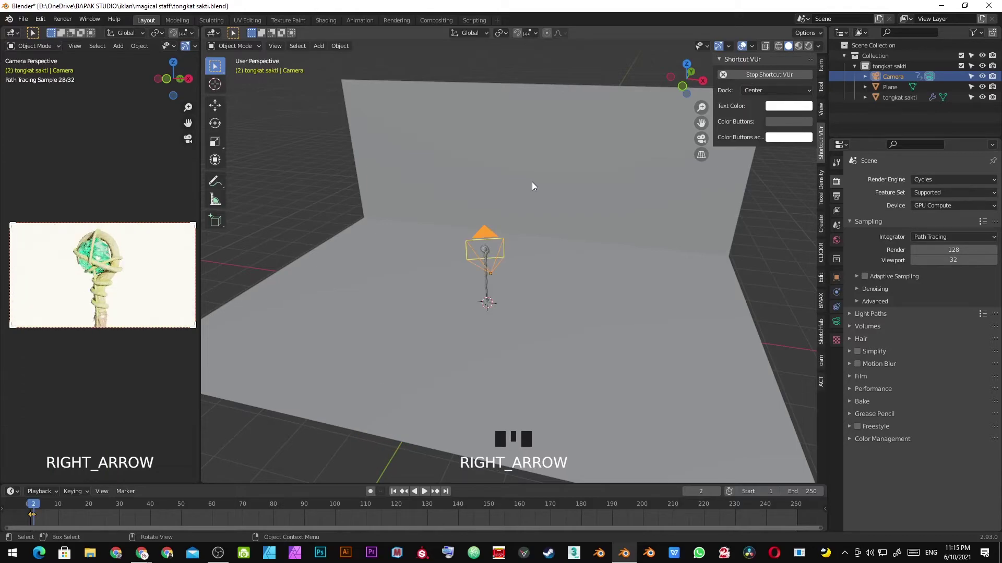
key(ctrl+s)
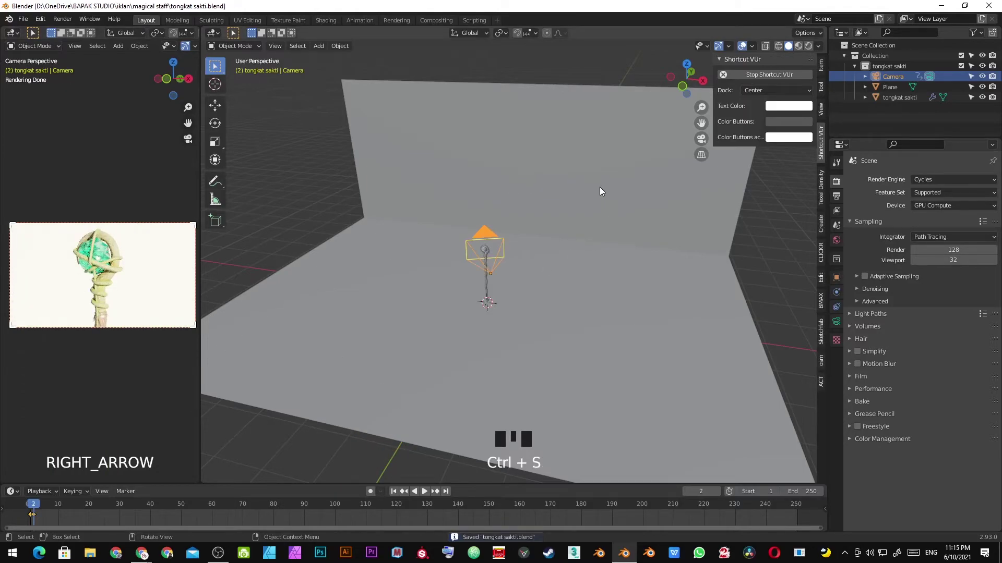
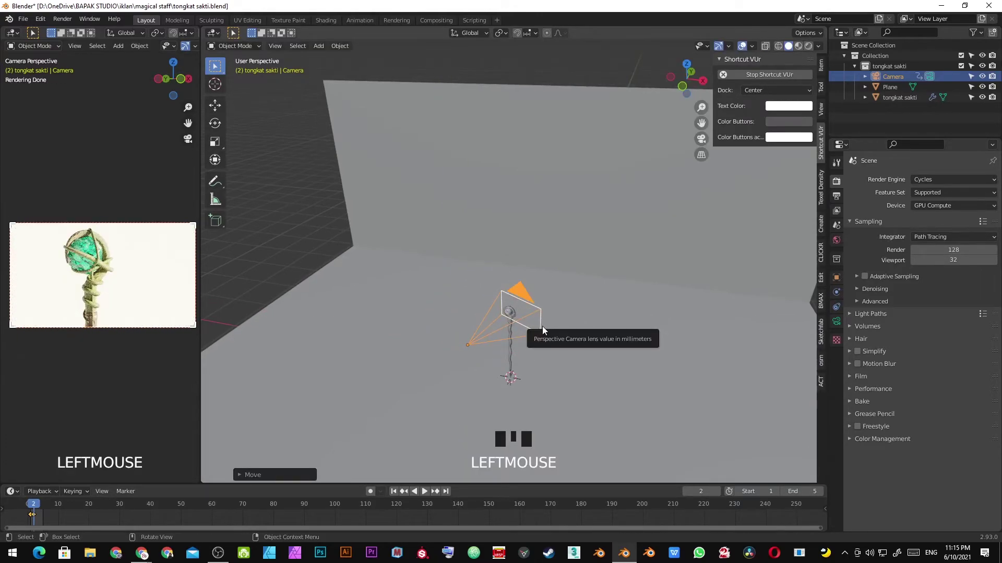
Position and rotate the camera for a third pose at frame 3, raising its height.
key(Right)
key(g)
click(504, 323)
key(r)
click(616, 268)
key(g)
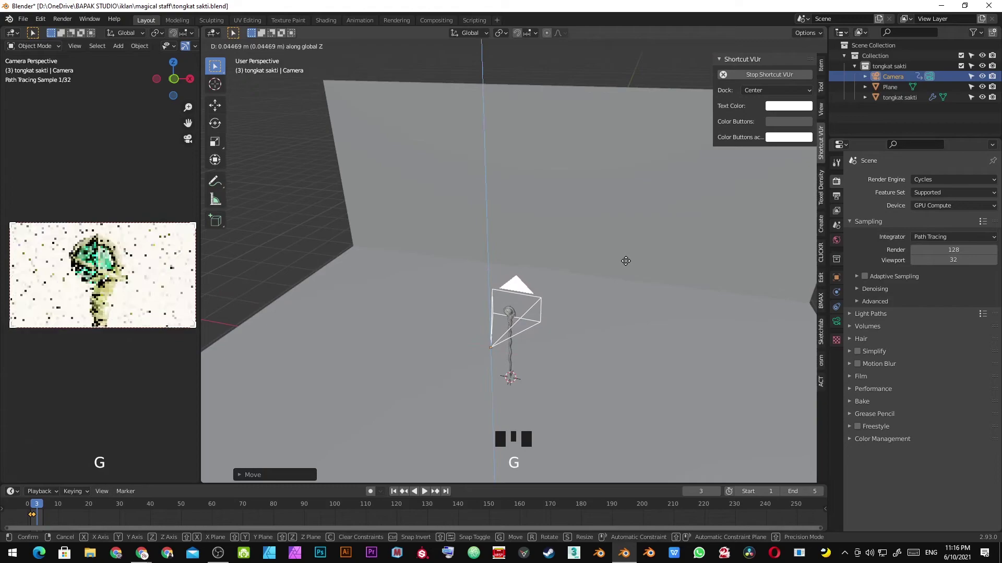
click(630, 265)
scroll(up, 3)
key(g)
click(478, 302)
drag(523, 274, 543, 229)
key(g)
click(543, 251)
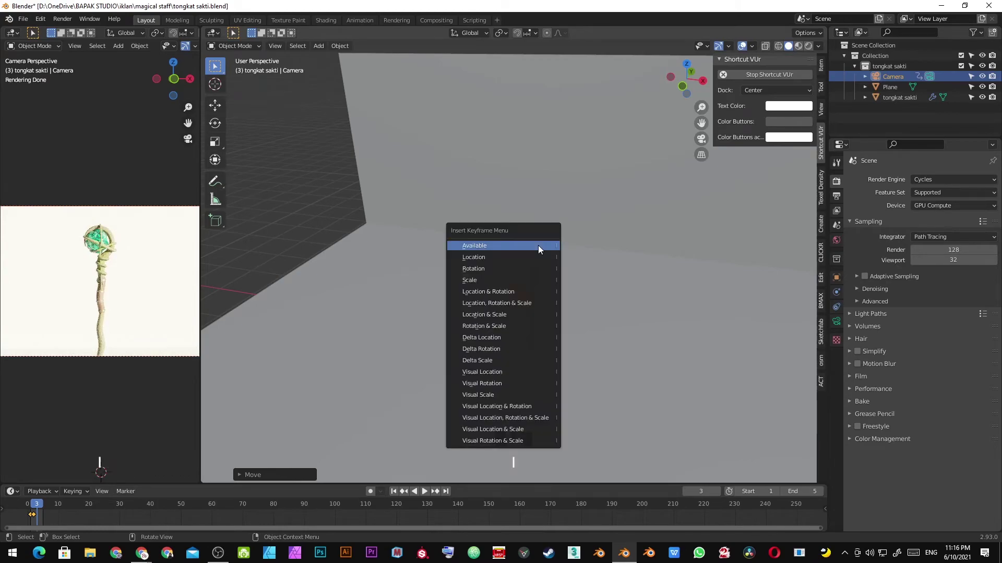
Reposition the camera for frame 4, moving it sideways along the X axis.
key(Right)
drag(528, 299, 461, 260)
key(g)
click(553, 293)
key(r)
key(g)
click(685, 190)
scroll(down, 3)
key(r)
right_click(566, 273)
key(r)
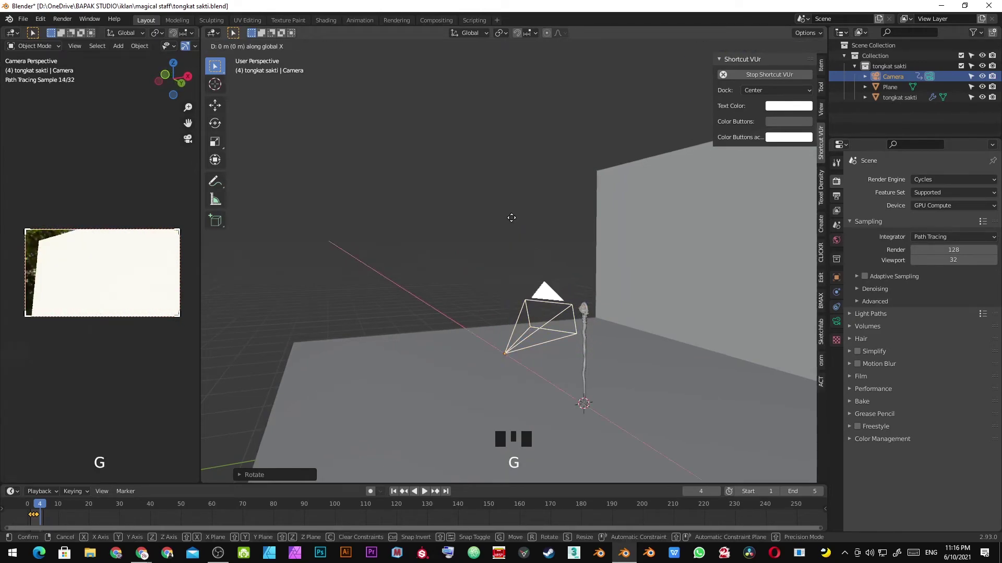
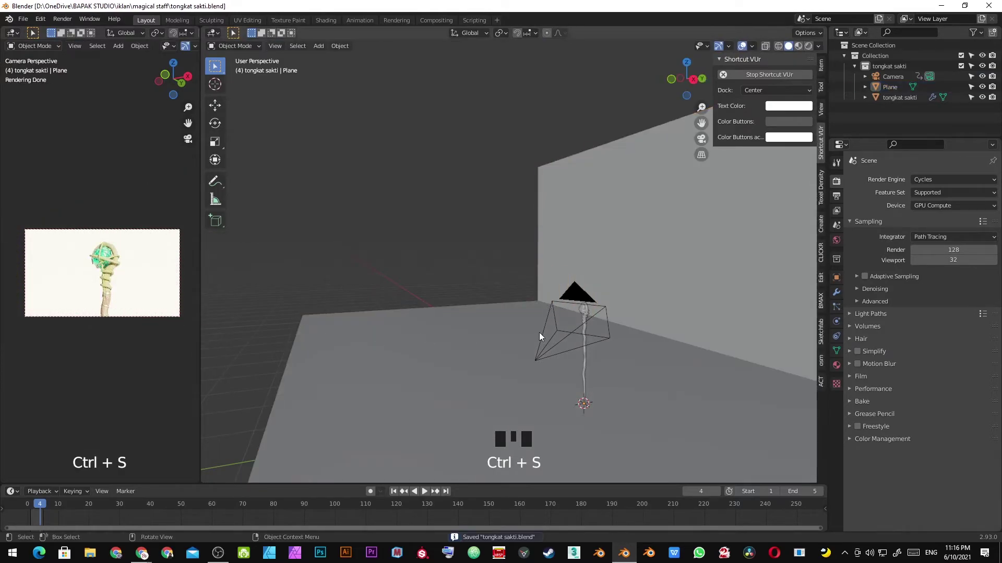
Keyframe the camera, set the animation end to frame 4 and save.
click(589, 298)
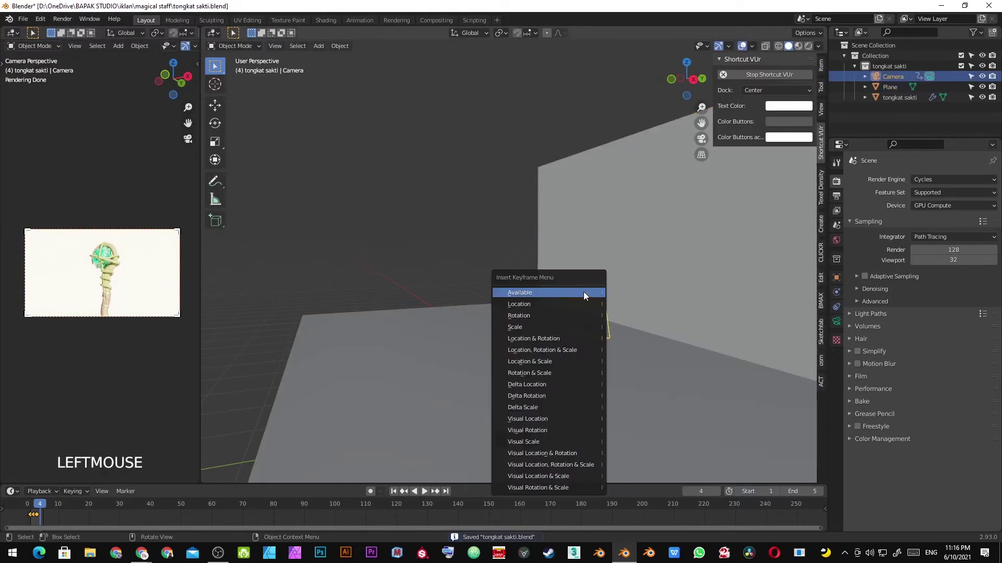
key(i)
key(Right)
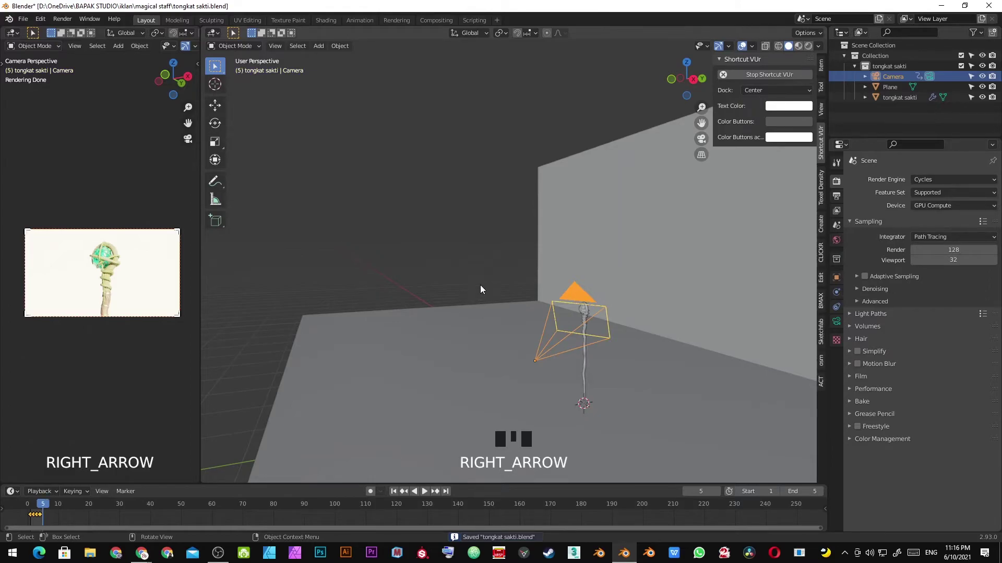
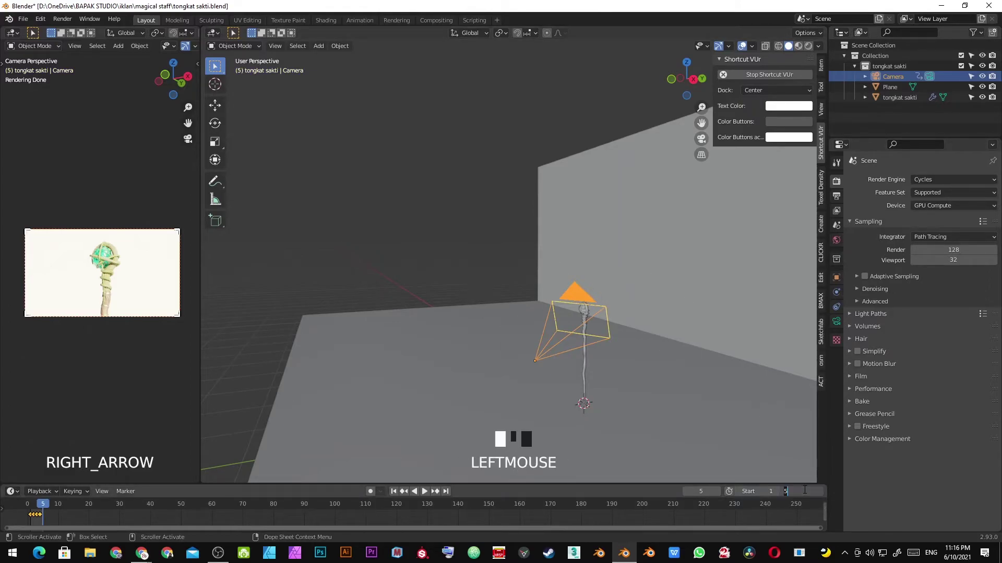
key(KP_Enter)
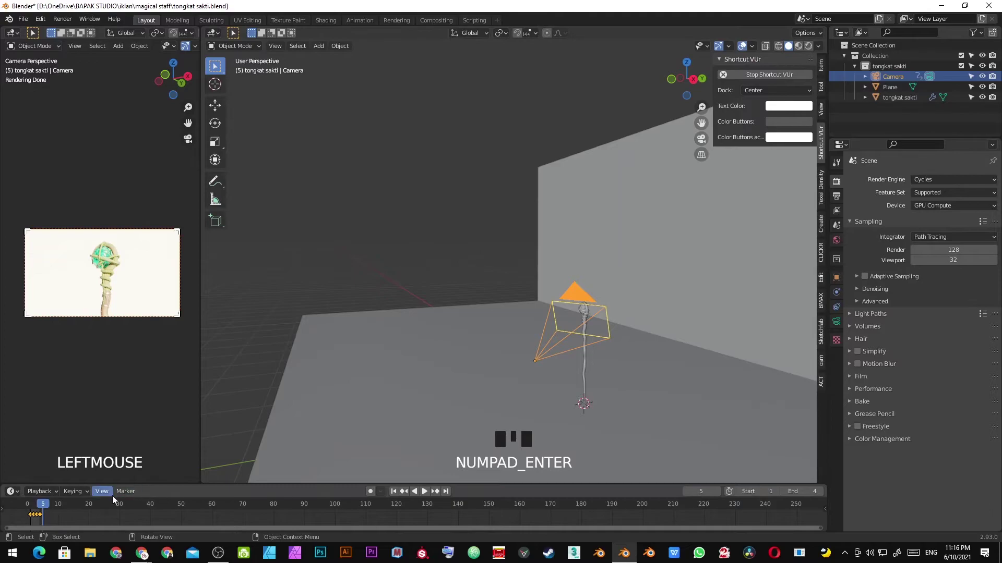
key(shift+Right)
key(Left)
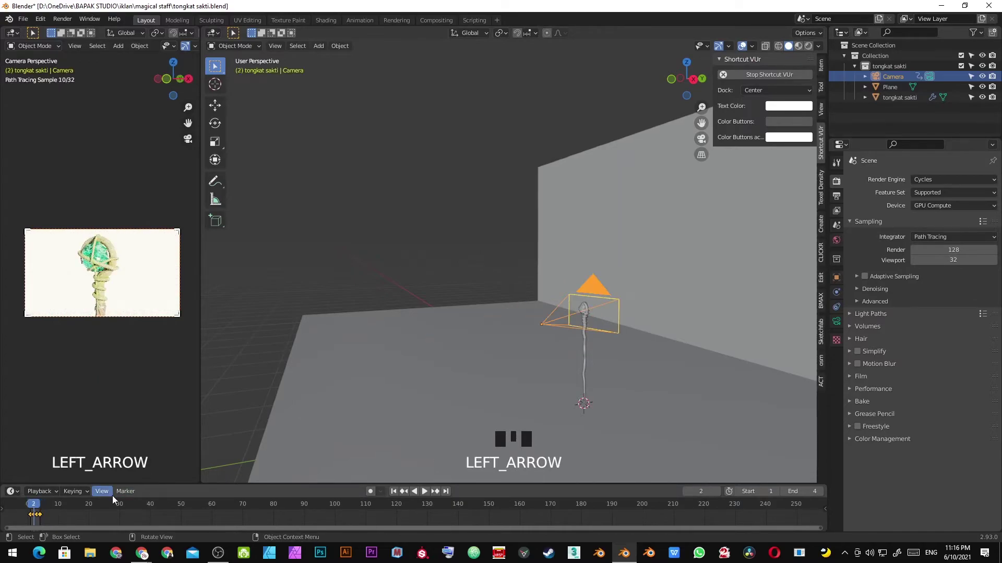
key(ctrl+s)
Step through the camera's keyframed shots frame by frame from the start.
scroll(down, 3)
drag(436, 316, 415, 336)
key(Right)
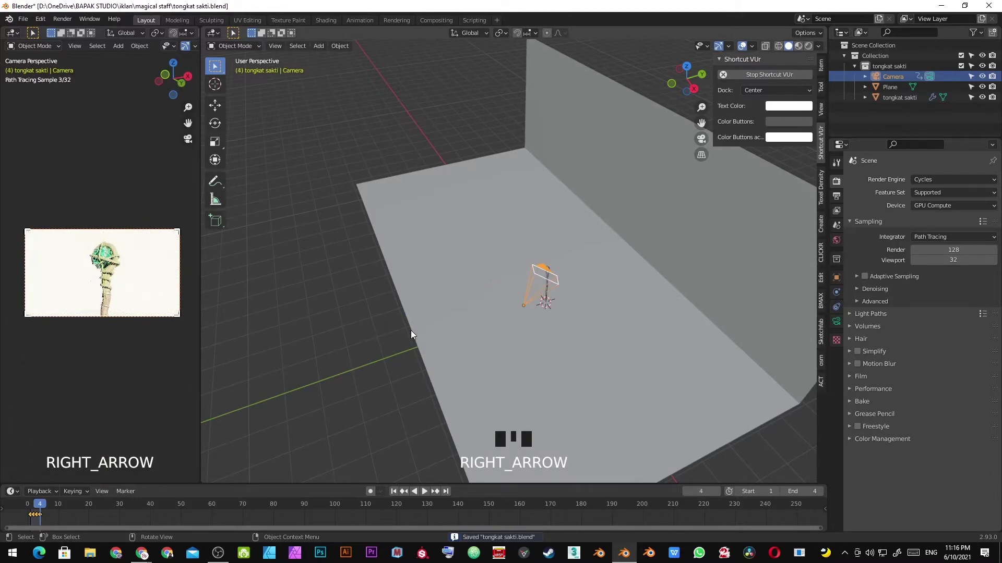
key(Left)
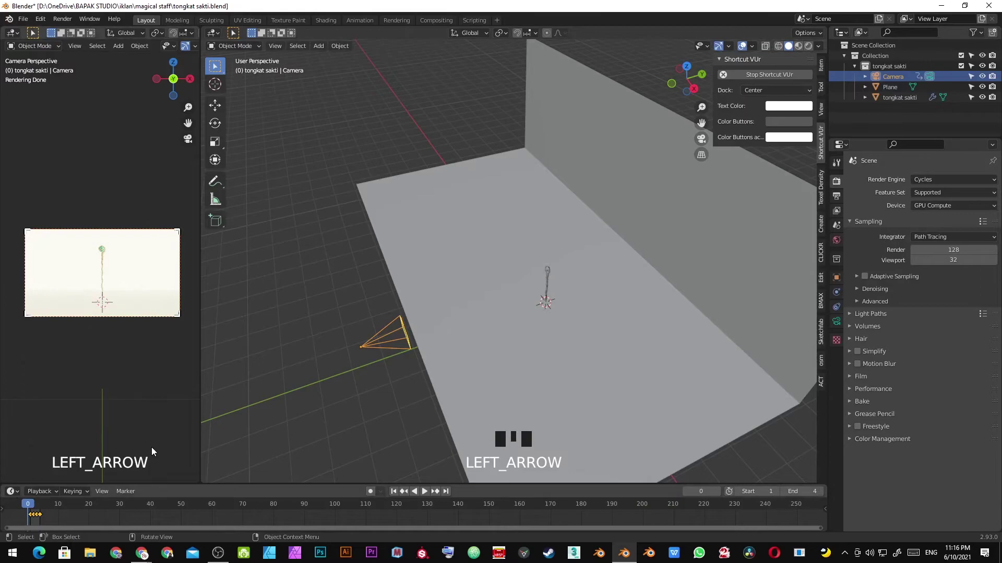
key(Right)
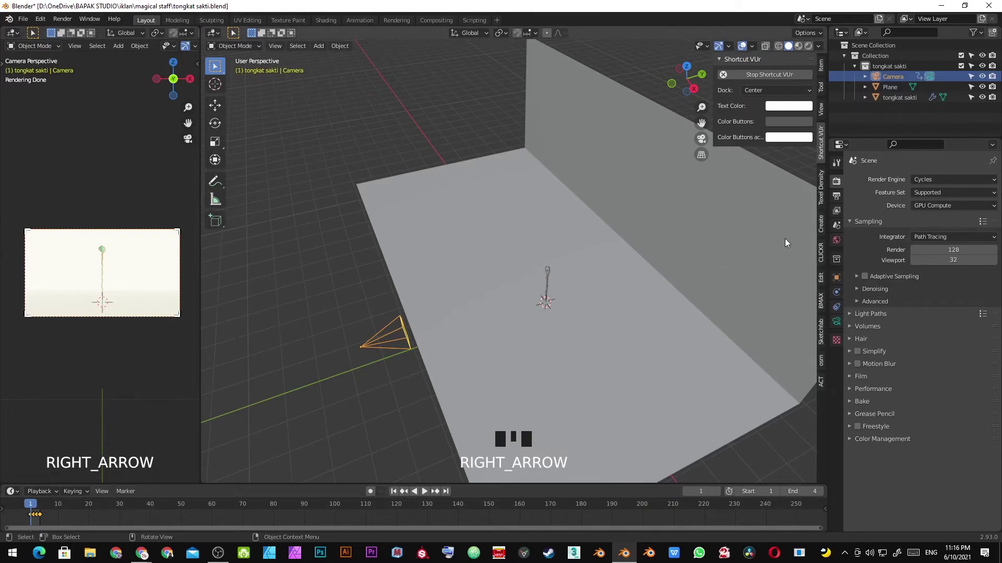
Set the render output path to Desktop\animation tongkat sakti\ and select the backdrop plane.
click(843, 204)
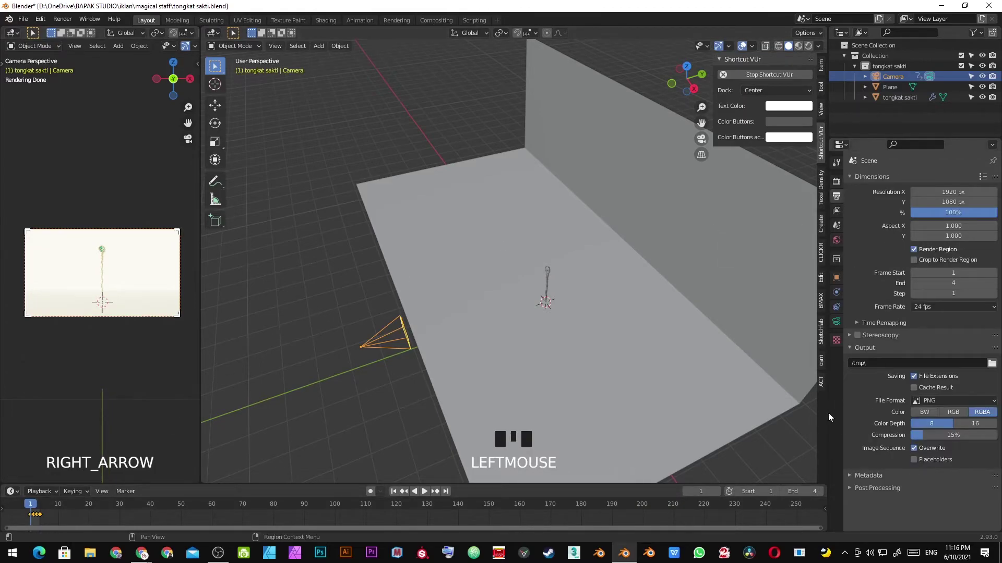
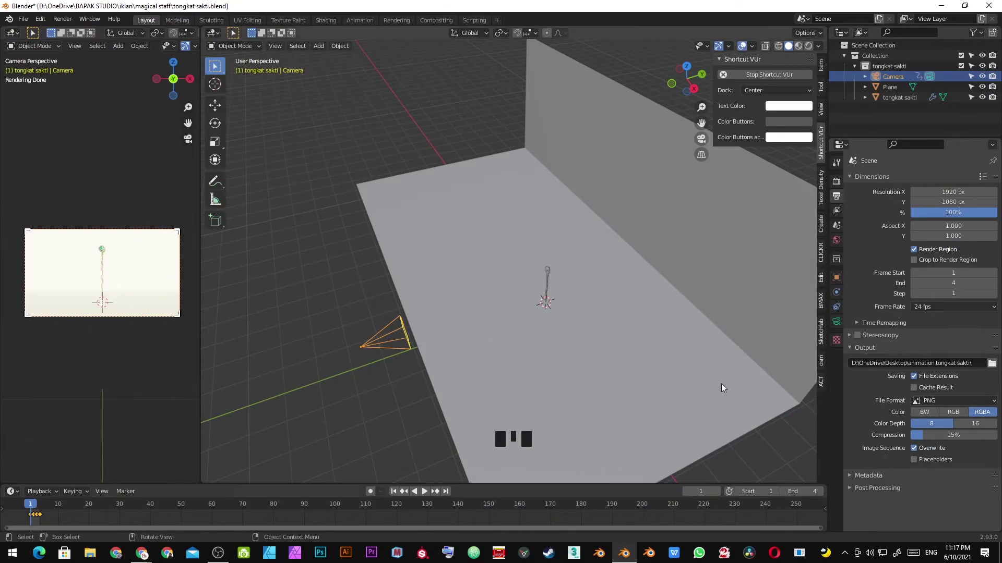
click(686, 336)
click(837, 369)
drag(902, 222, 951, 305)
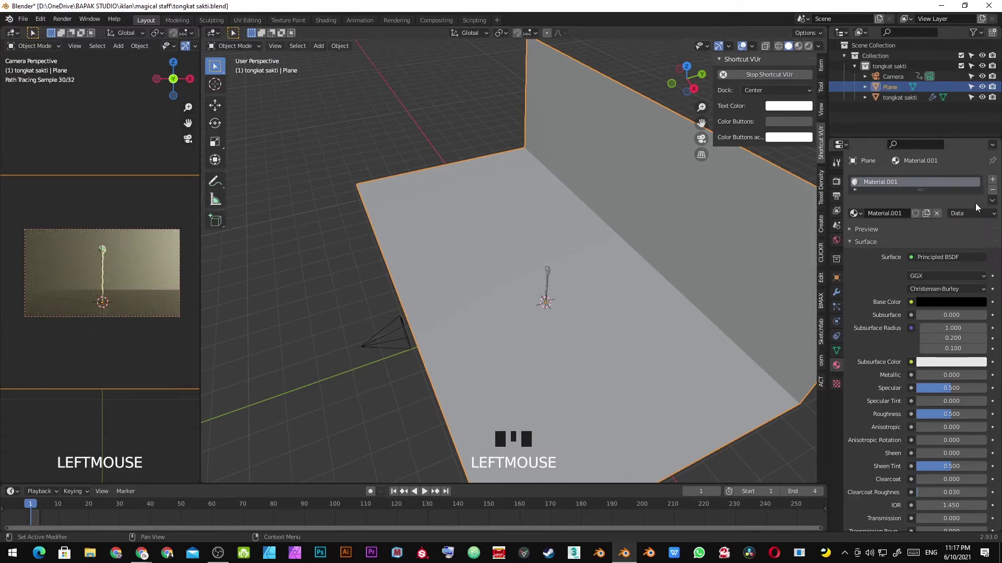
Shade the backdrop smooth with roughness 1 and specular 0.25, then move to world lighting.
right_click(690, 264)
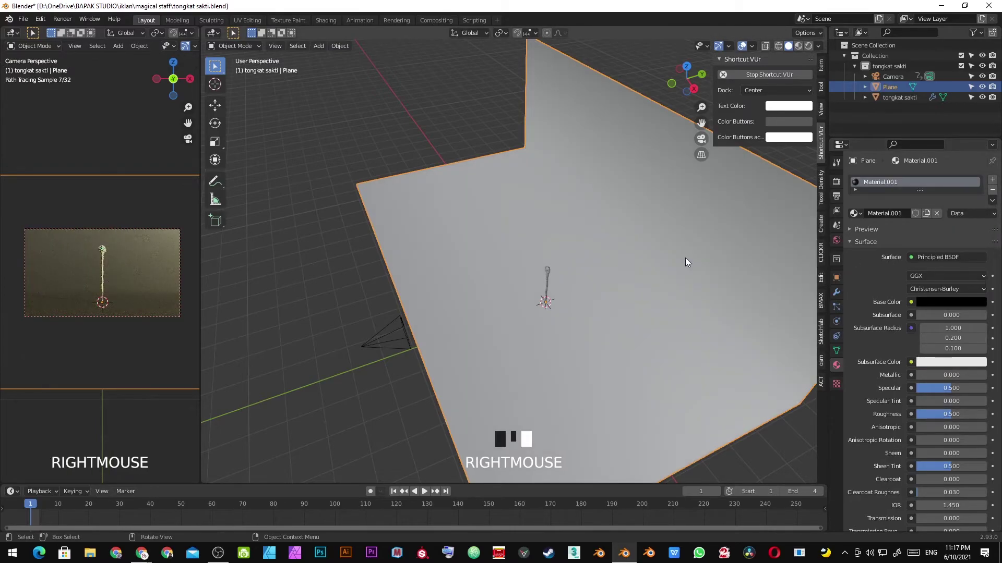
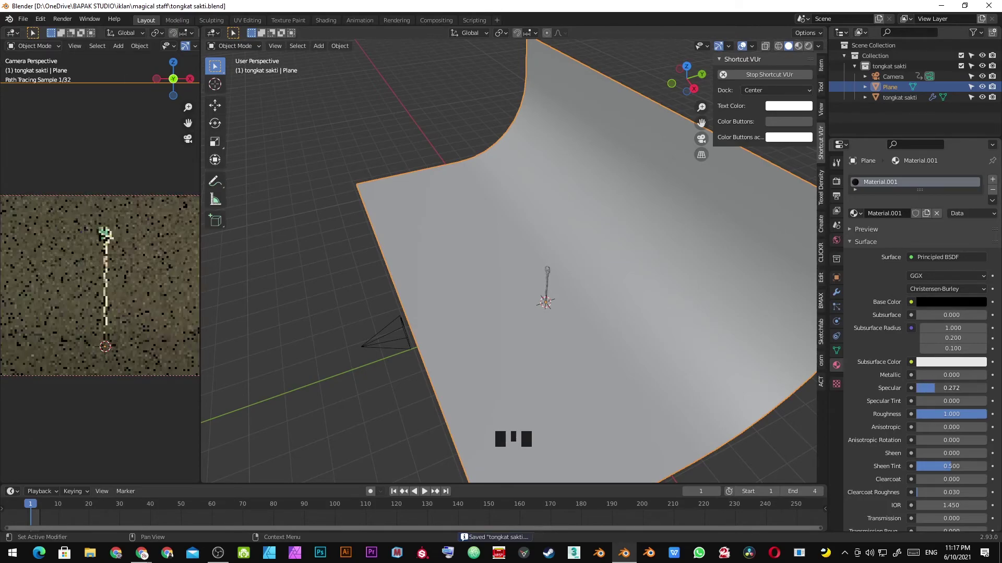
scroll(up, 3)
key(alt+a)
key(ctrl+s)
click(673, 223)
key(ctrl+s)
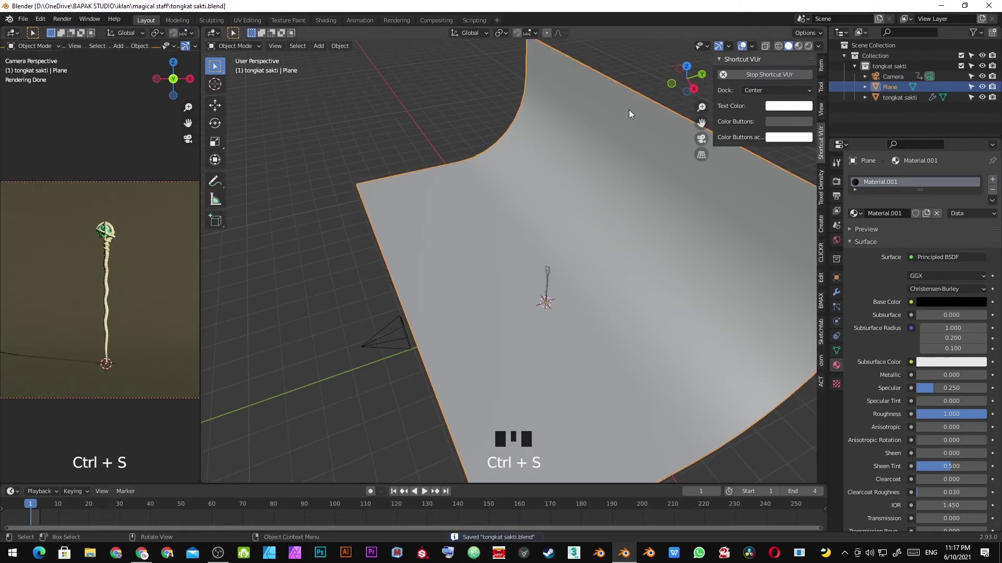
click(841, 244)
Light the world with kiara_interior_2k - blur.hdr at strength 3 and return to the backdrop material.
drag(997, 260, 560, 273)
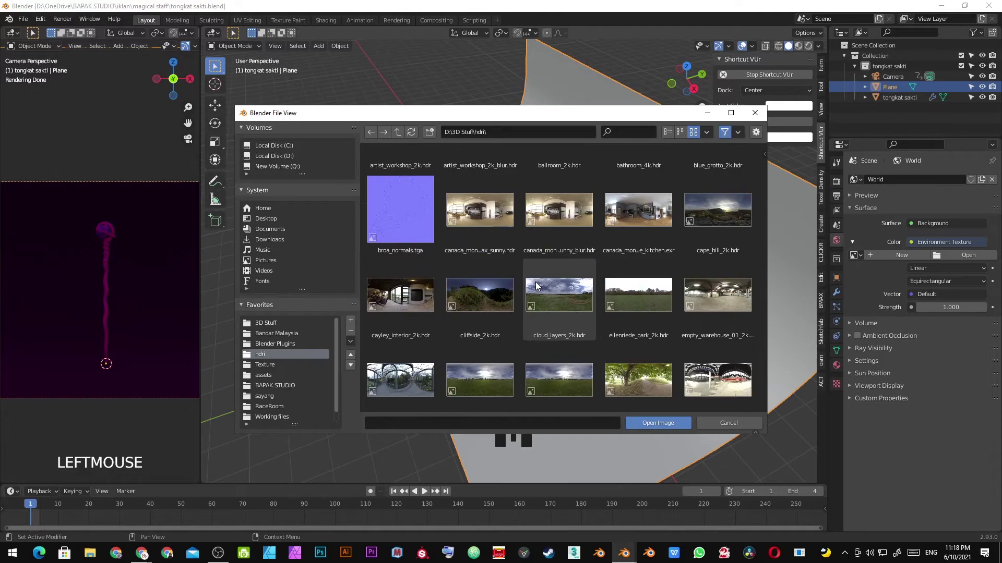
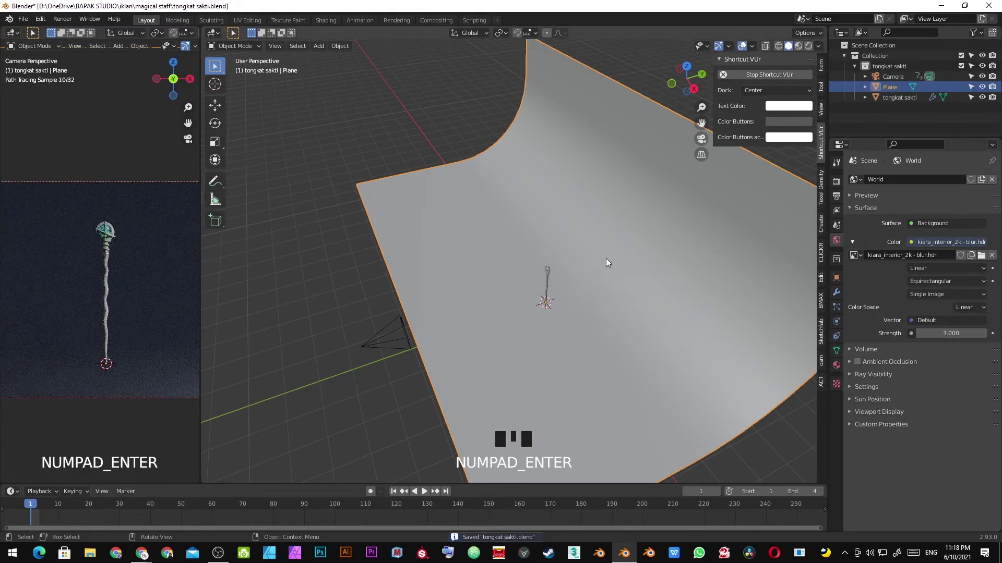
click(650, 243)
click(837, 375)
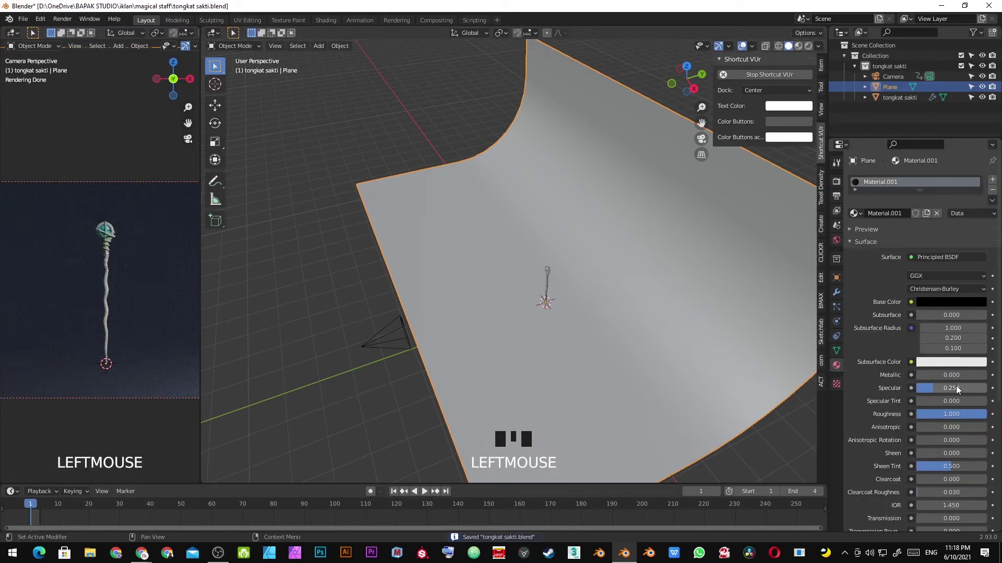
Raise the backdrop's specular back to 0.5 and save.
drag(961, 392, 950, 377)
key(KP_Enter)
scroll(down, 3)
key(alt+a)
key(ctrl+s)
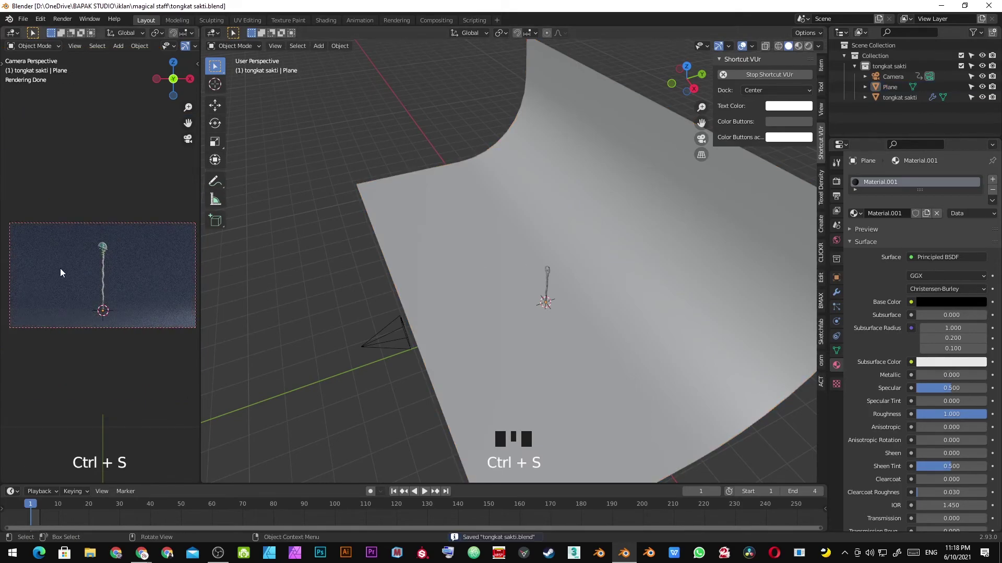
Scrub between the last and first frames of the camera move, saving the scene.
key(Right)
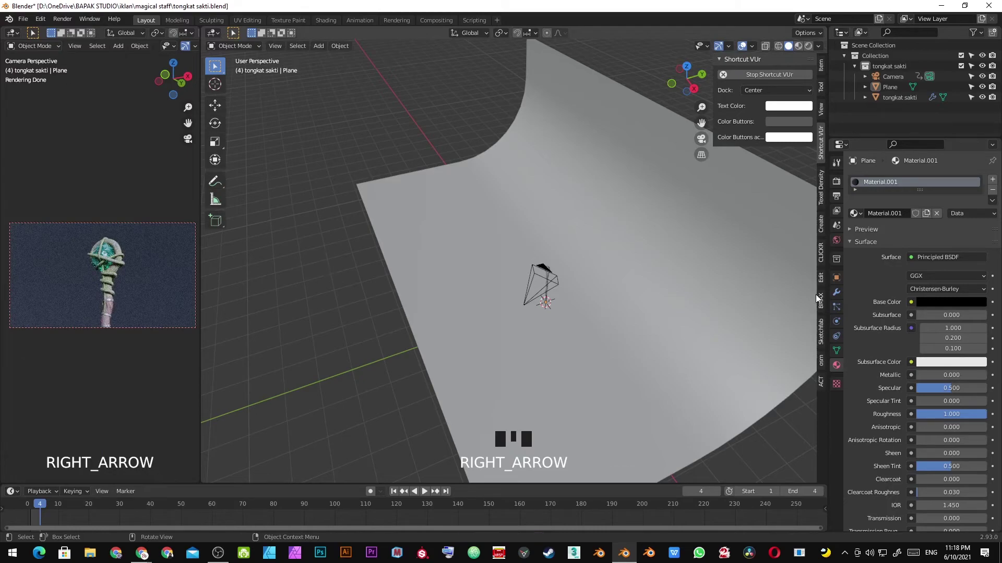
key(ctrl+s)
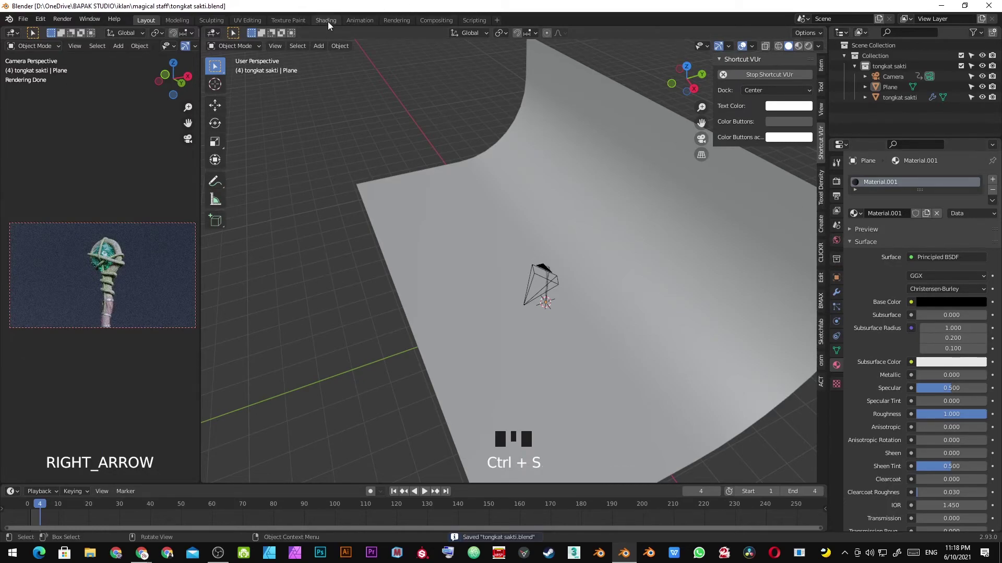
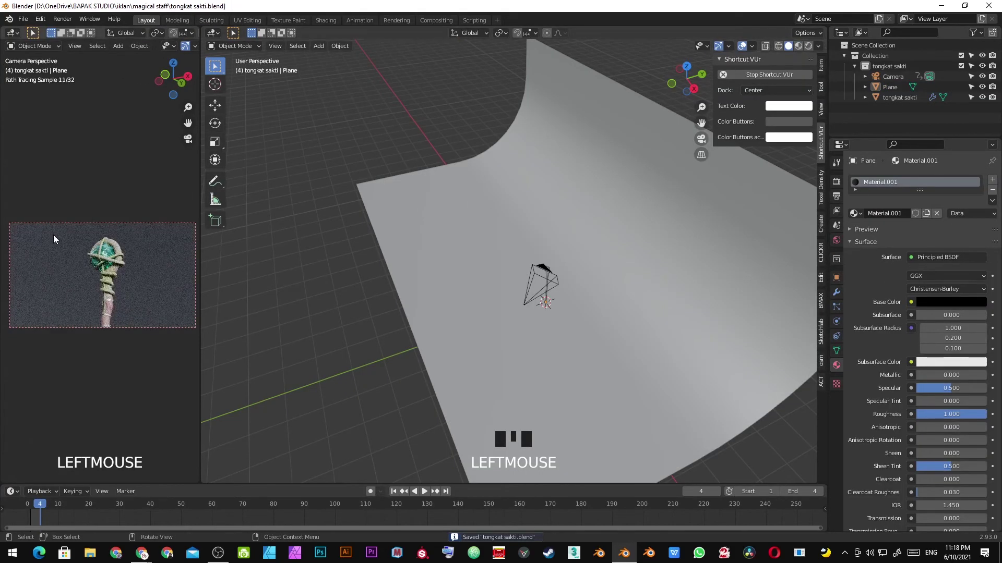
key(ctrl+s)
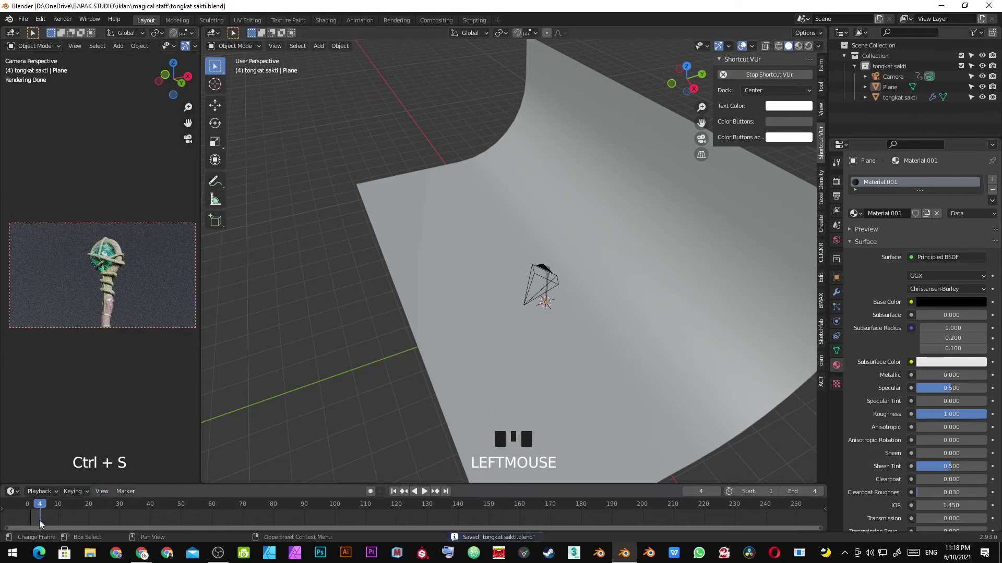
key(Left)
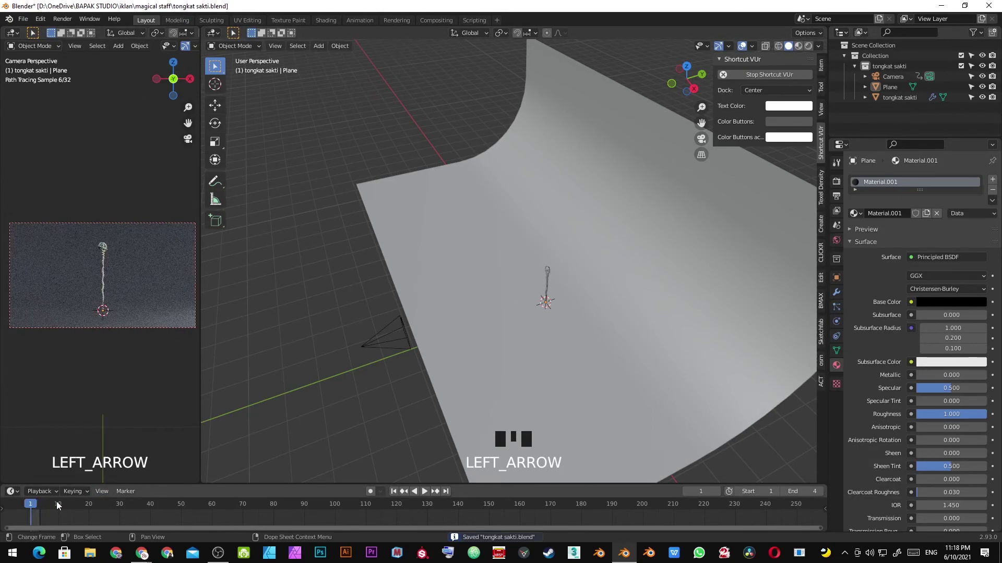
key(ctrl+s)
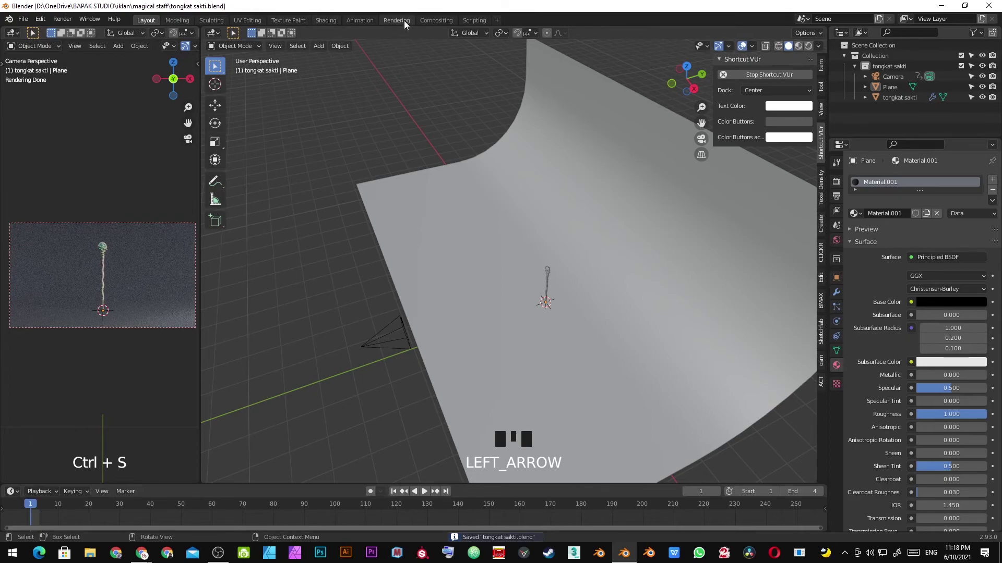